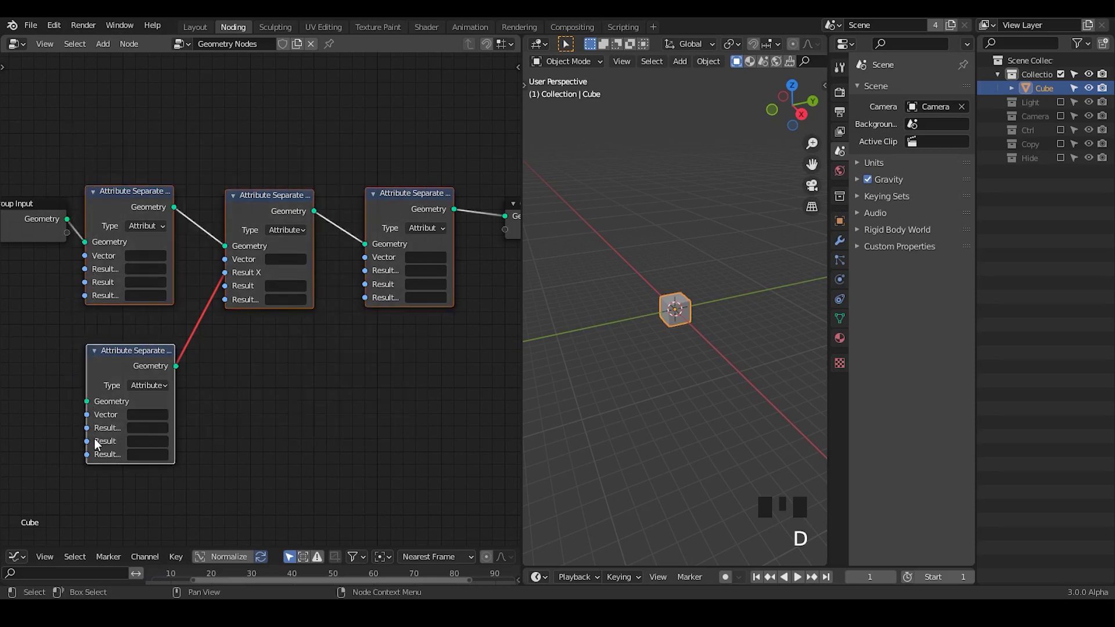
Delete the Attribute Separate nodes so Group Input wires straight to Group Output.
key("ctrl+x")
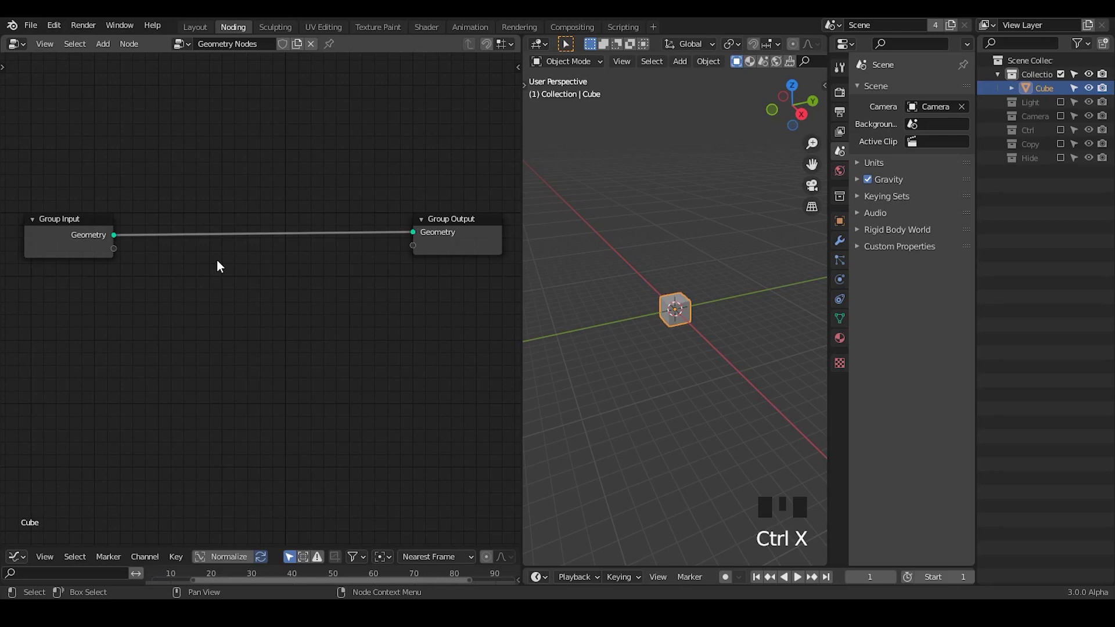
Add a UV sphere beside the cube, then cancel its move and delete it.
left_click_drag(725, 385, 658, 306)
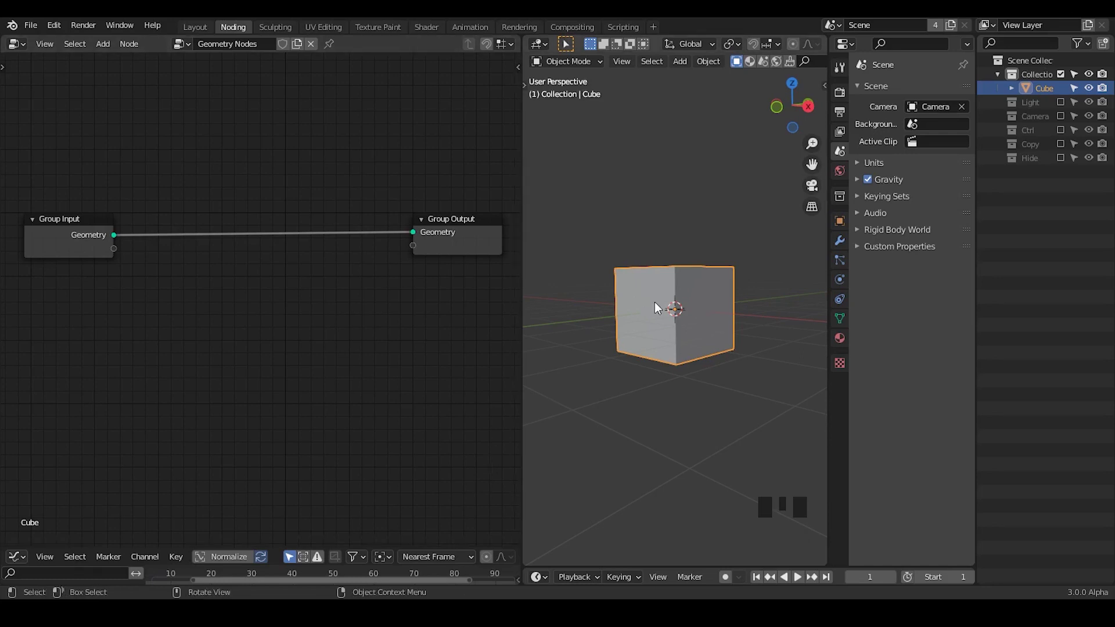
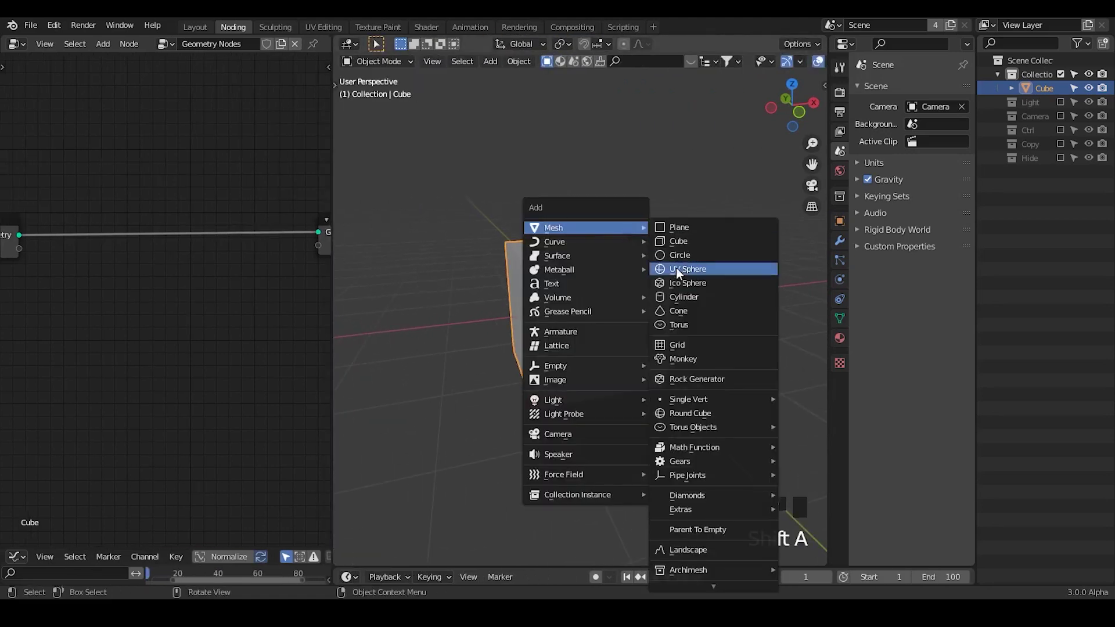
key("g")
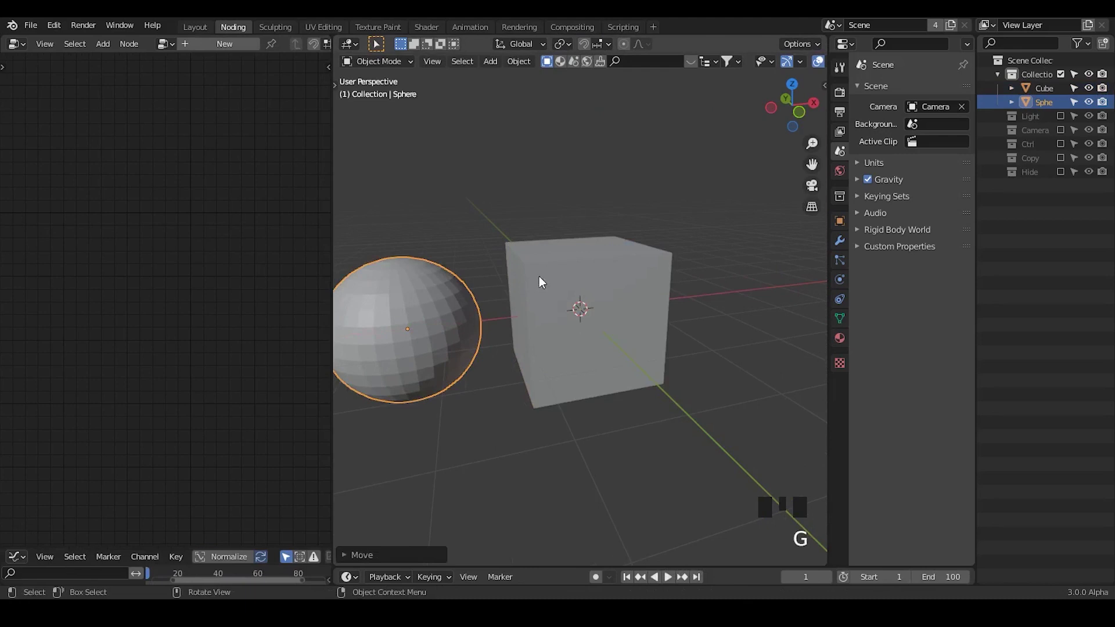
left_click_drag(526, 296, 416, 284)
key("d")
left_click(416, 262)
key("d")
left_click(456, 229)
key("d")
key("d")
key("d")
right_click(527, 140)
key("d")
key("x")
Add an icosphere and place it beside the cube.
key("shift+a")
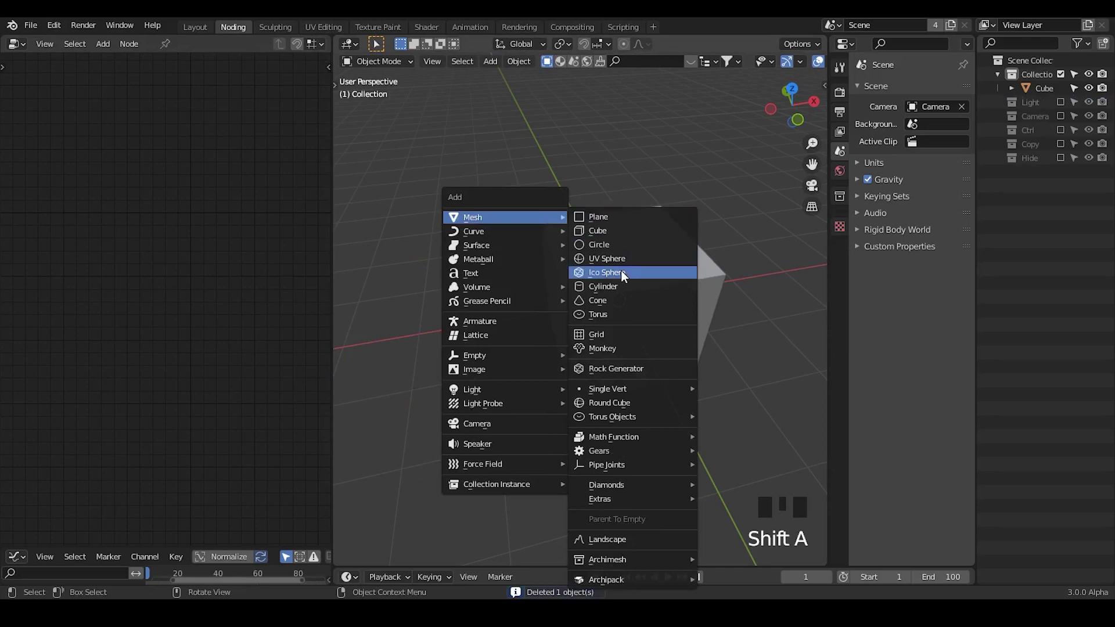
key("g")
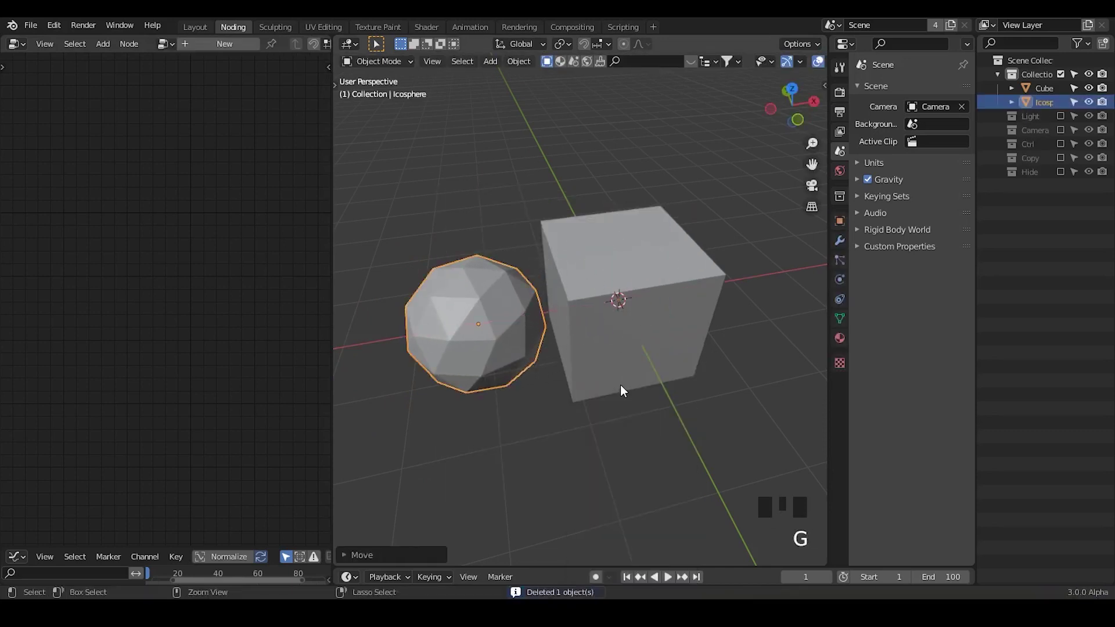
left_click_drag(624, 391, 429, 329)
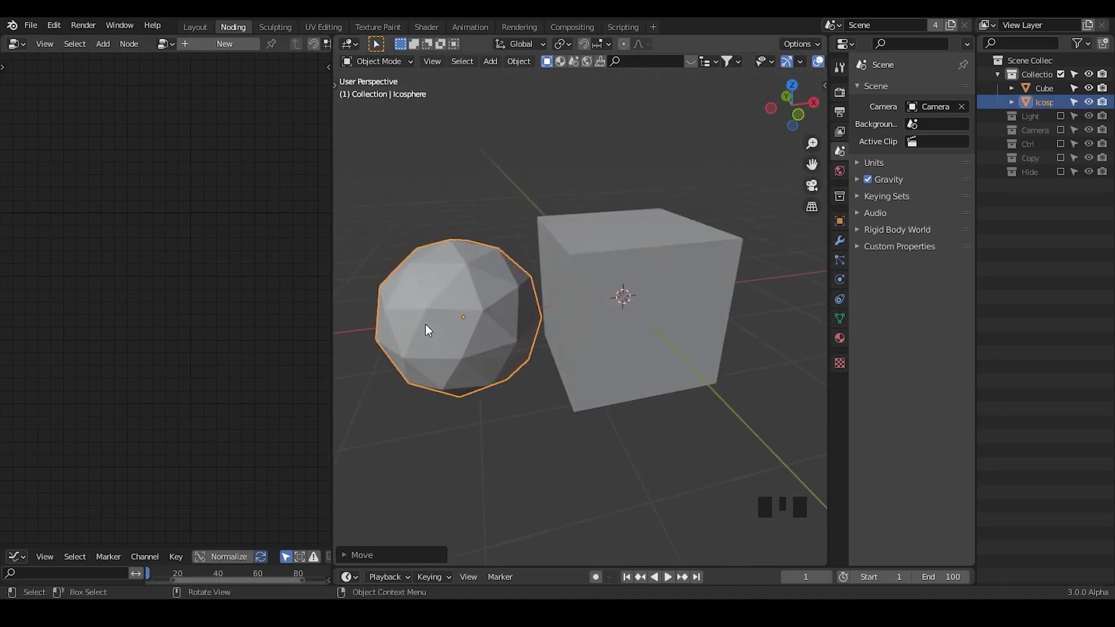
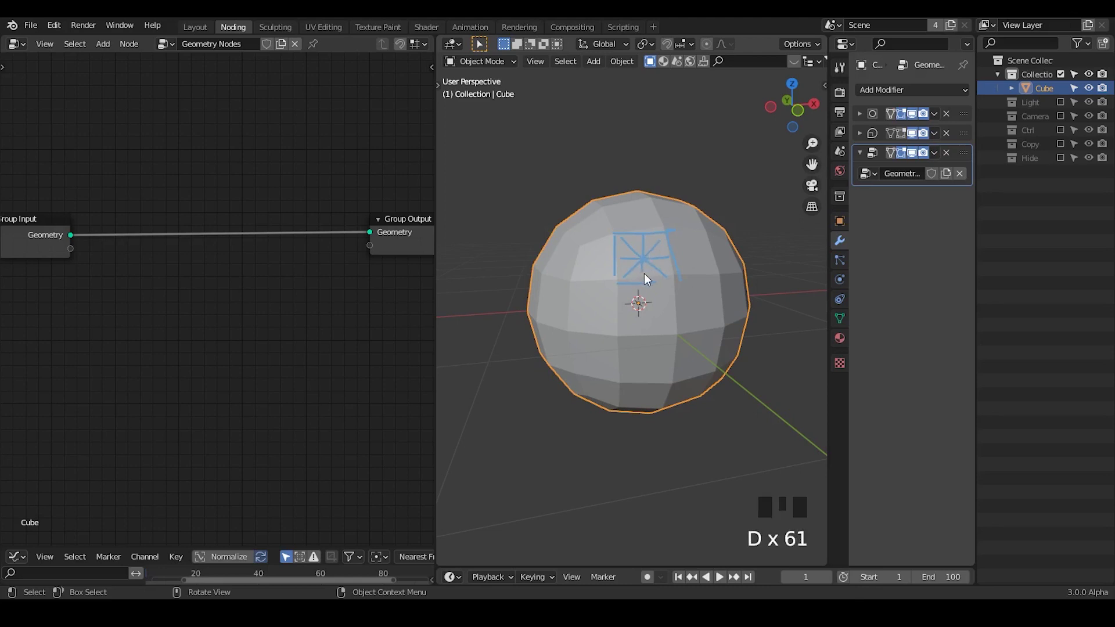
Delete the icosphere and sketch an annotation note over the rounded cube.
key("d")
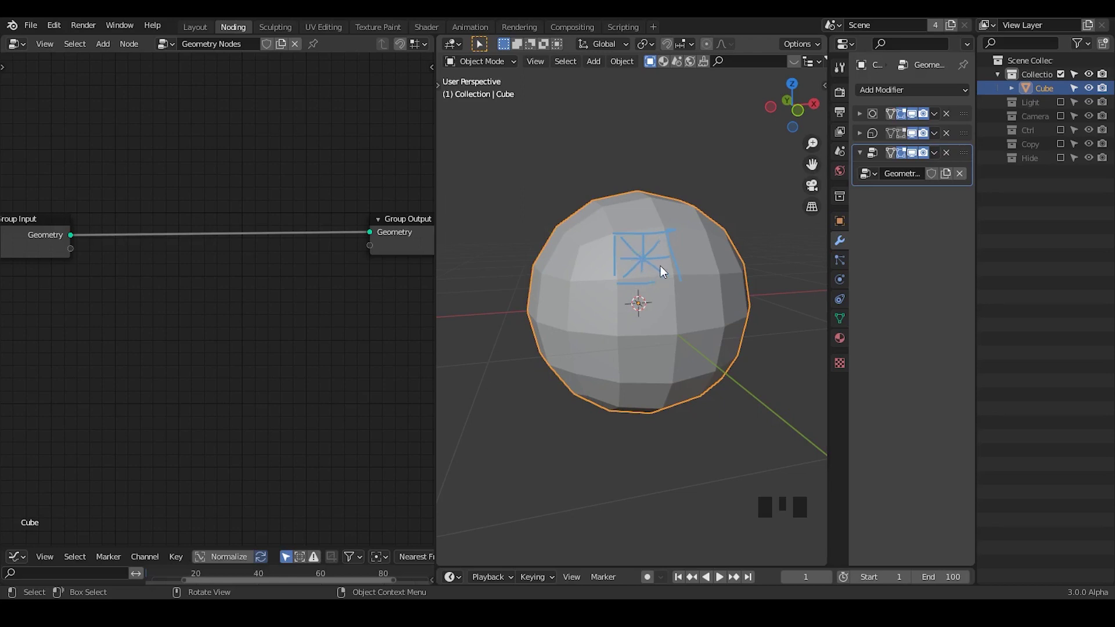
left_click_drag(780, 69, 781, 68)
Show the sphere as wireframe, expand the Subdivision modifier and insert a Mesh Subdivide node.
left_click(782, 68)
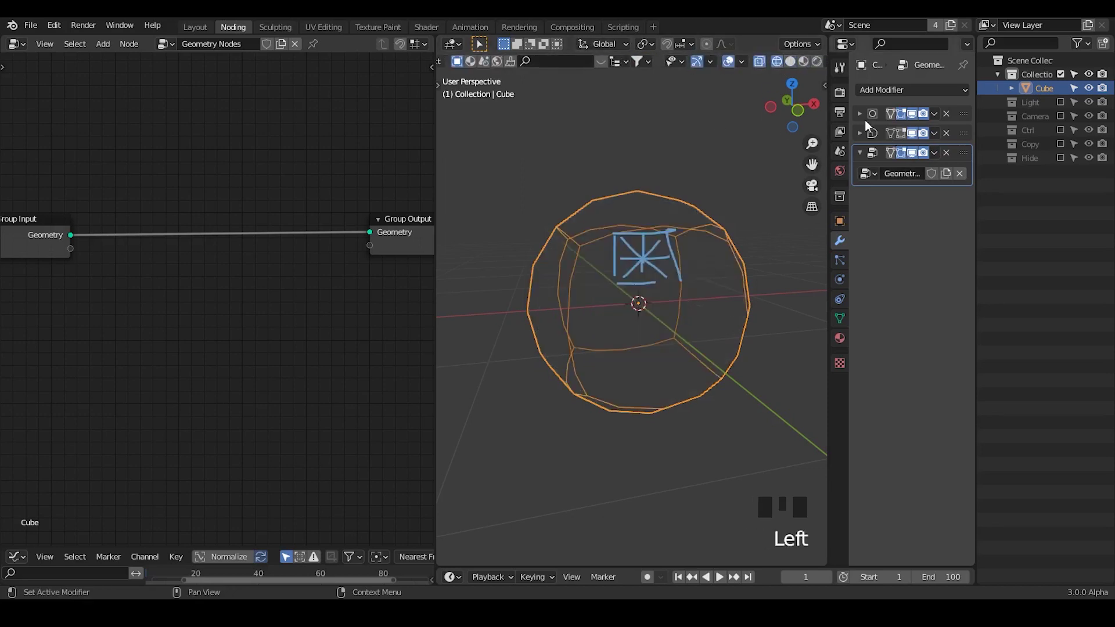
left_click_drag(866, 118, 911, 187)
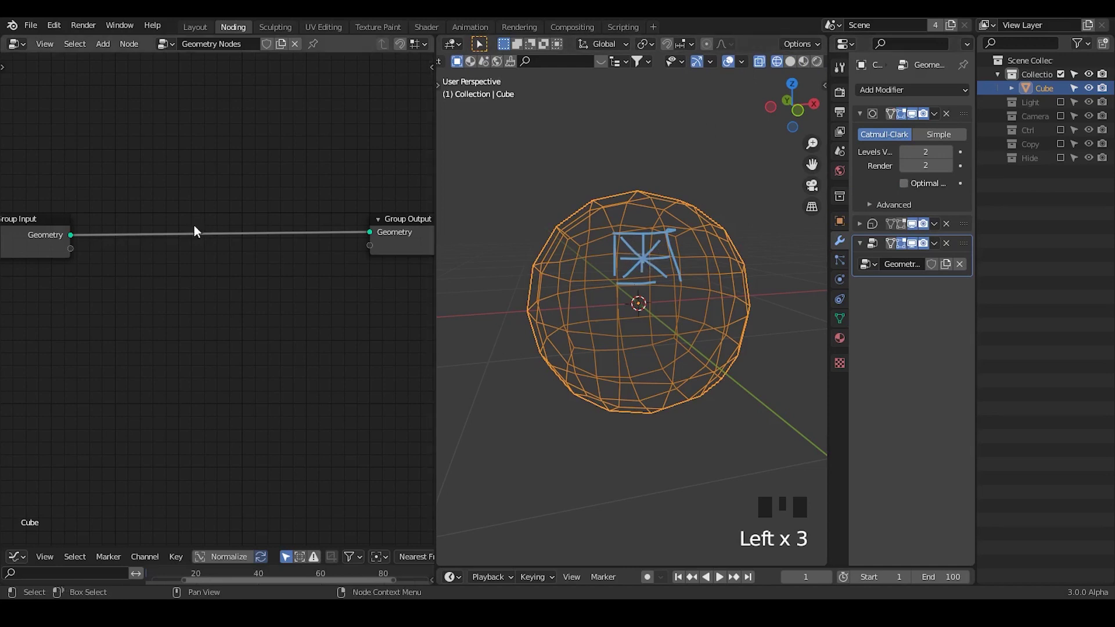
key("ctrl+a")
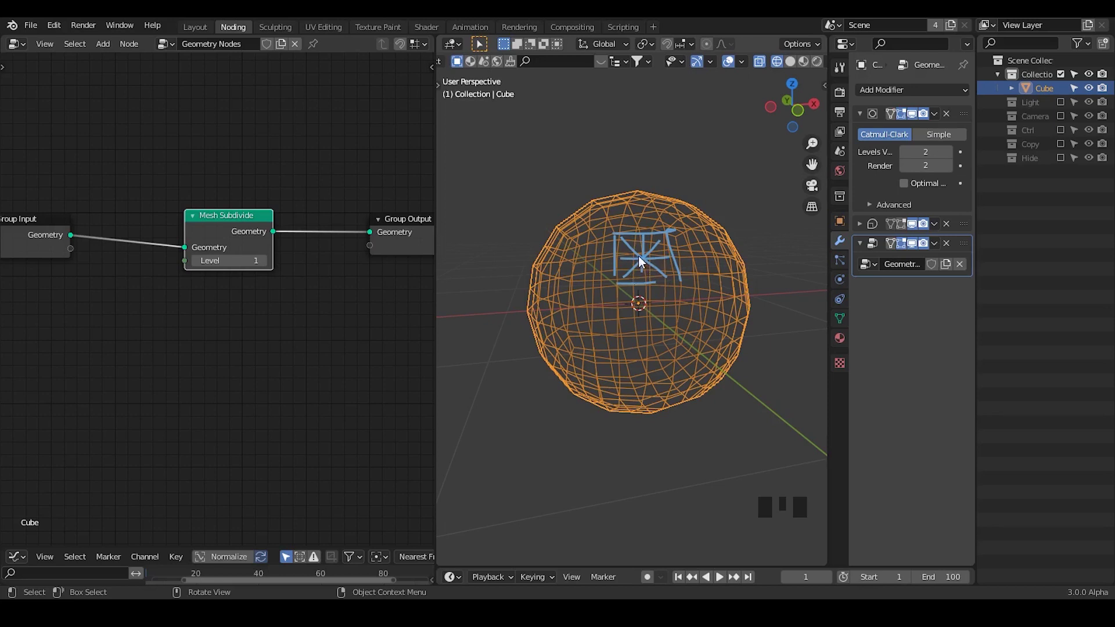
Add an Attribute Proximity node and position it in the tree.
left_click_drag(229, 227, 794, 58)
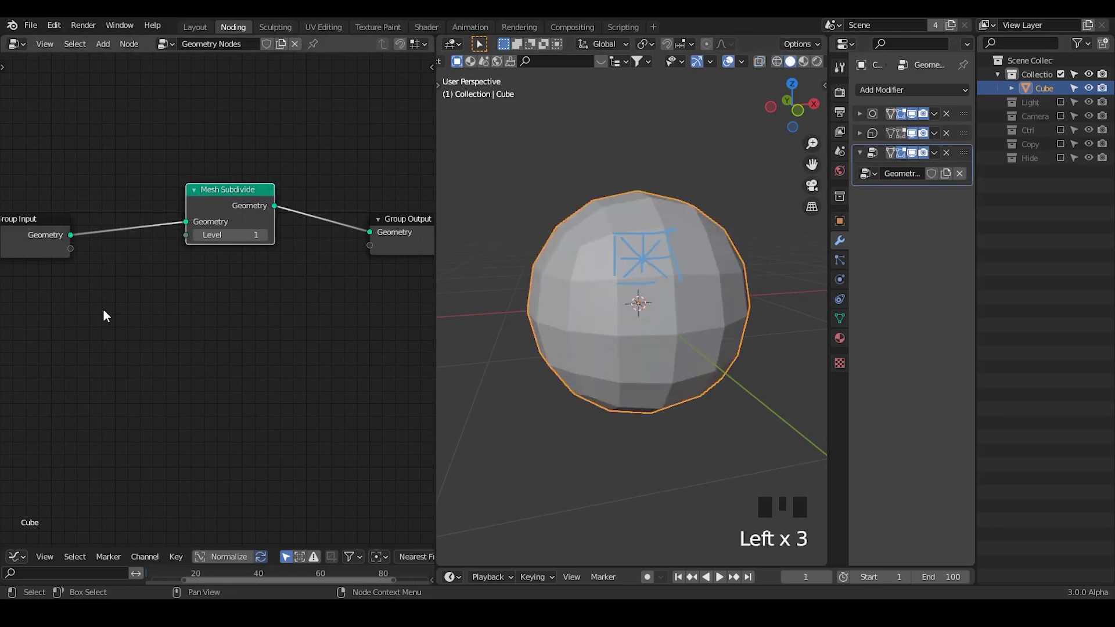
key("ctrl+a")
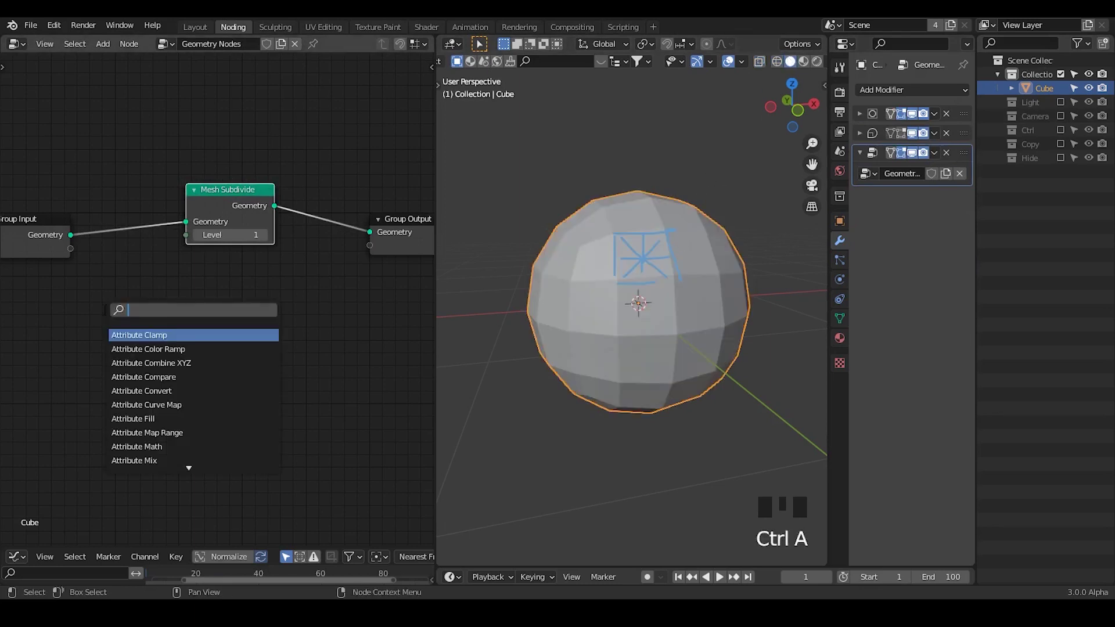
key("t")
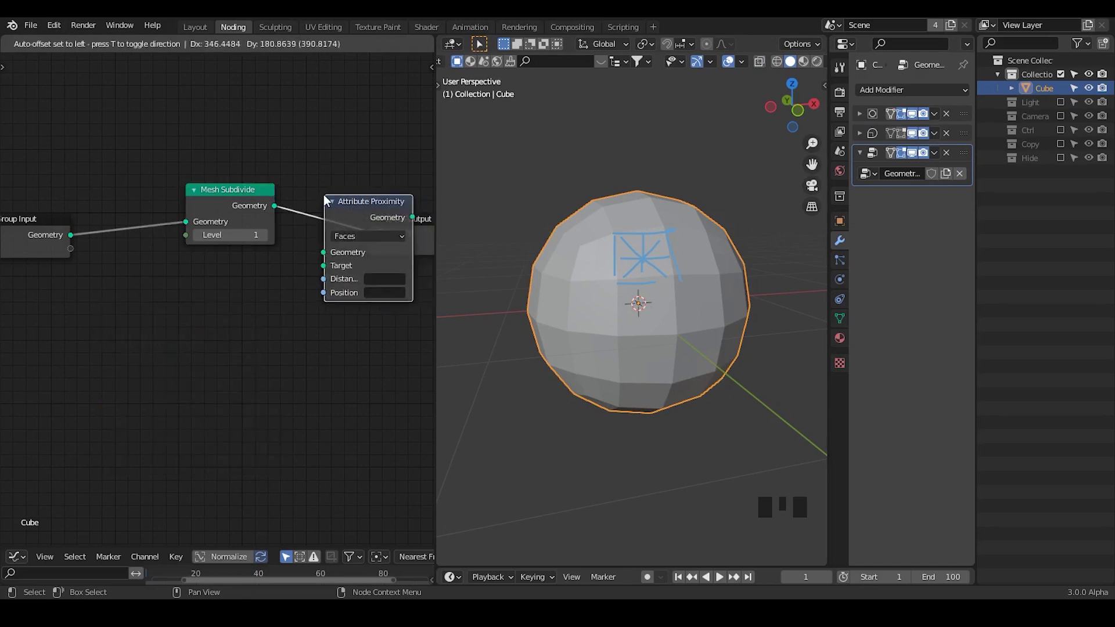
left_click(784, 68)
left_click_drag(171, 238, 7, 227)
left_click(7, 227)
Feed the subdivided geometry into Attribute Proximity, tidy the nodes and sketch a note.
key("g")
left_click_drag(256, 254, 236, 144)
left_click(236, 144)
left_click_drag(220, 179, 285, 213)
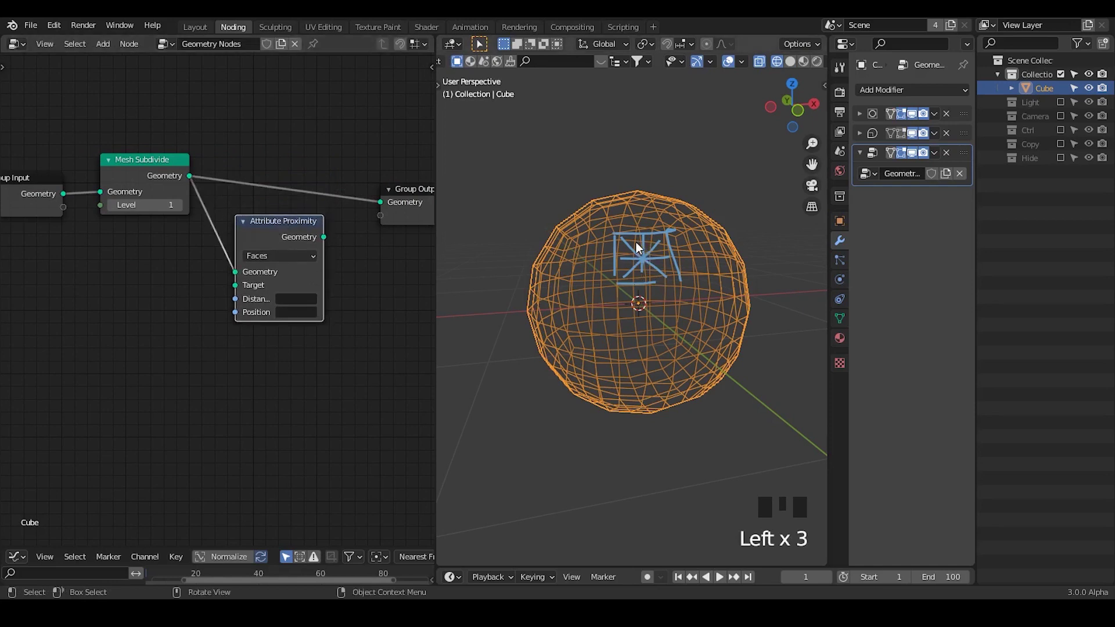
left_click_drag(72, 203, 643, 253)
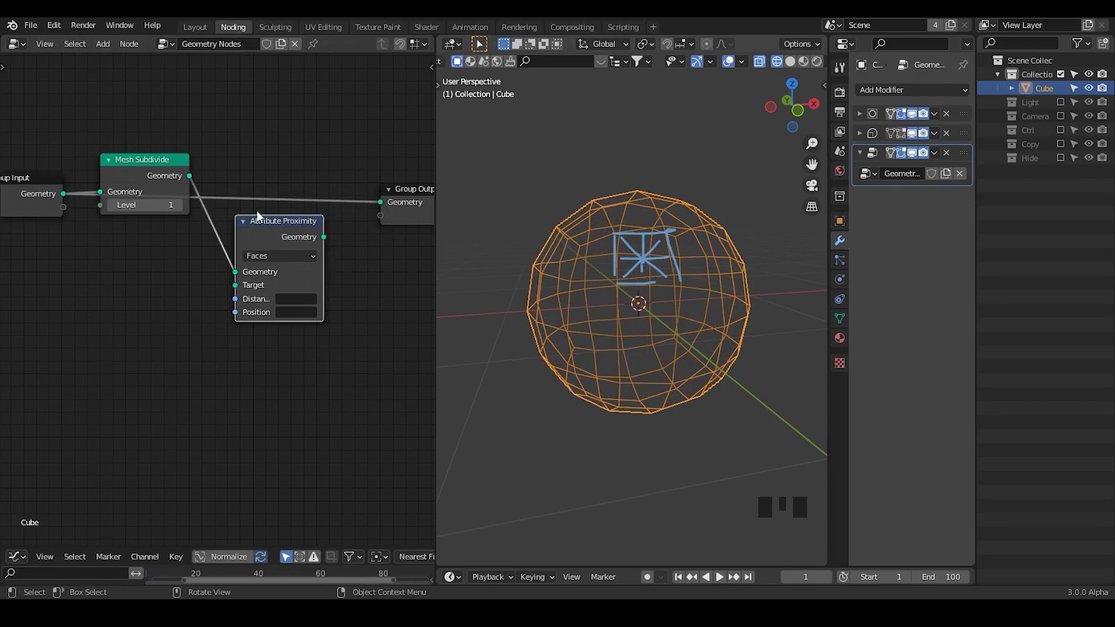
left_click_drag(202, 180, 241, 186)
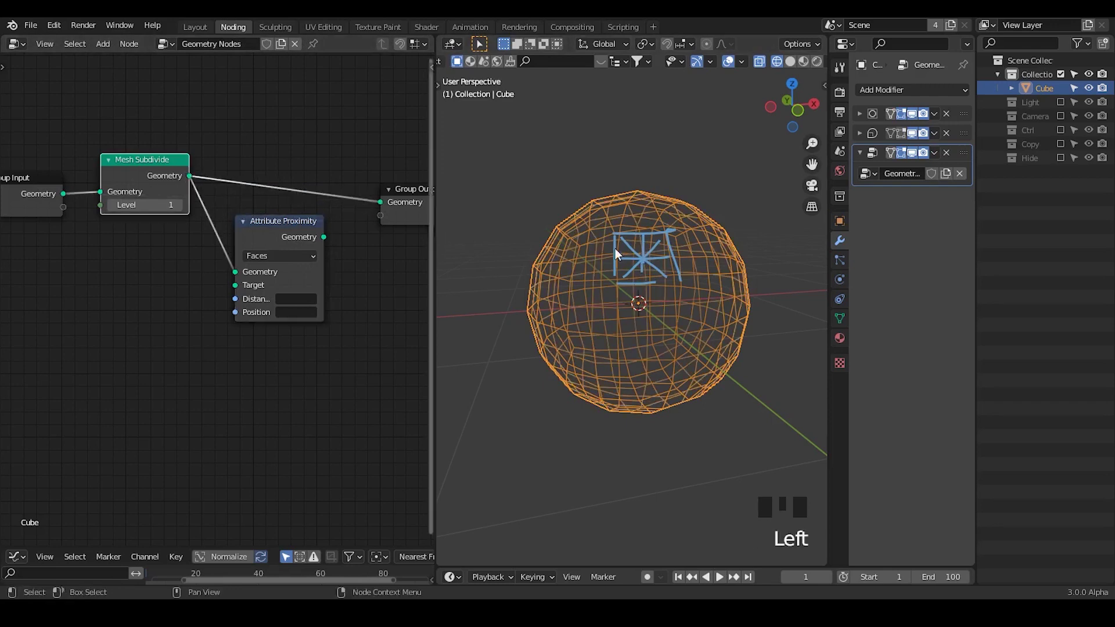
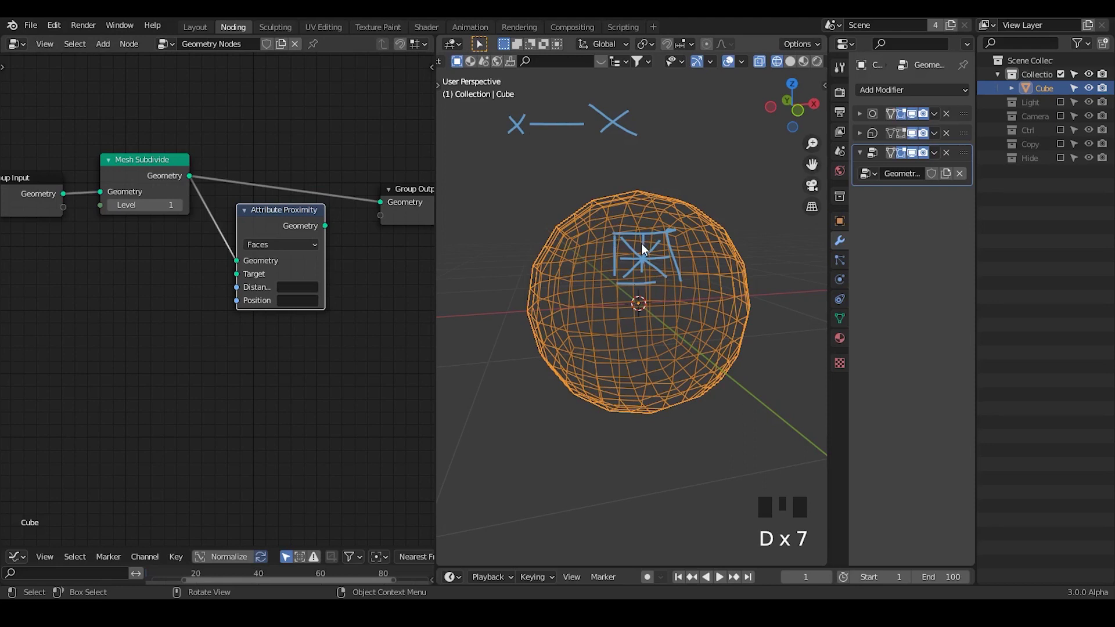
Wire original geometry into Proximity's Target and Group Output, then sketch annotation notes over the sphere.
left_click_drag(328, 230, 150, 231)
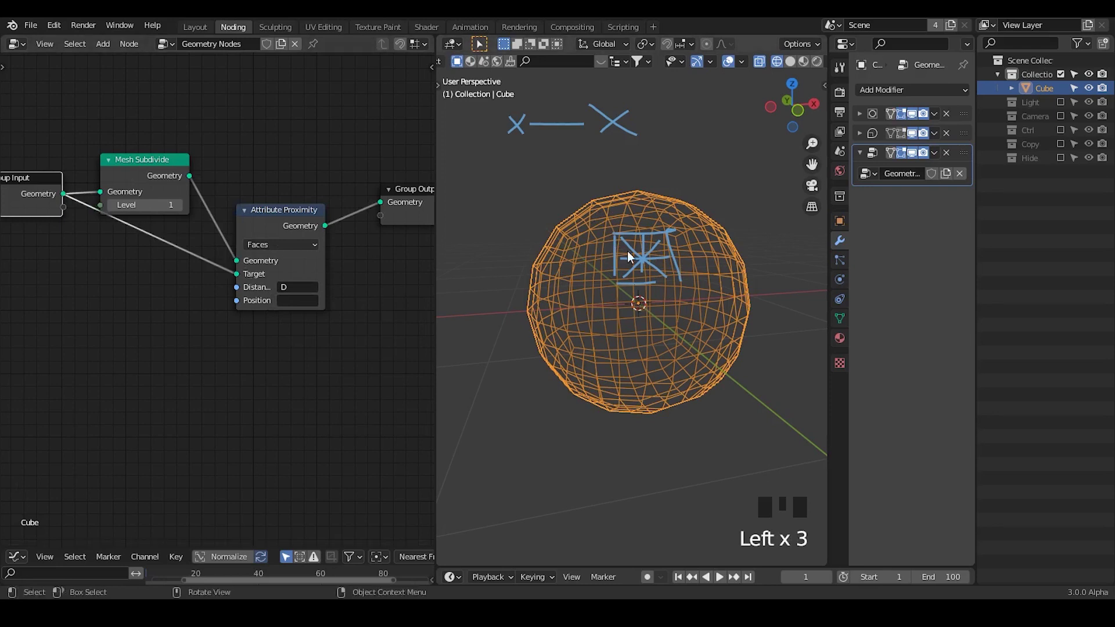
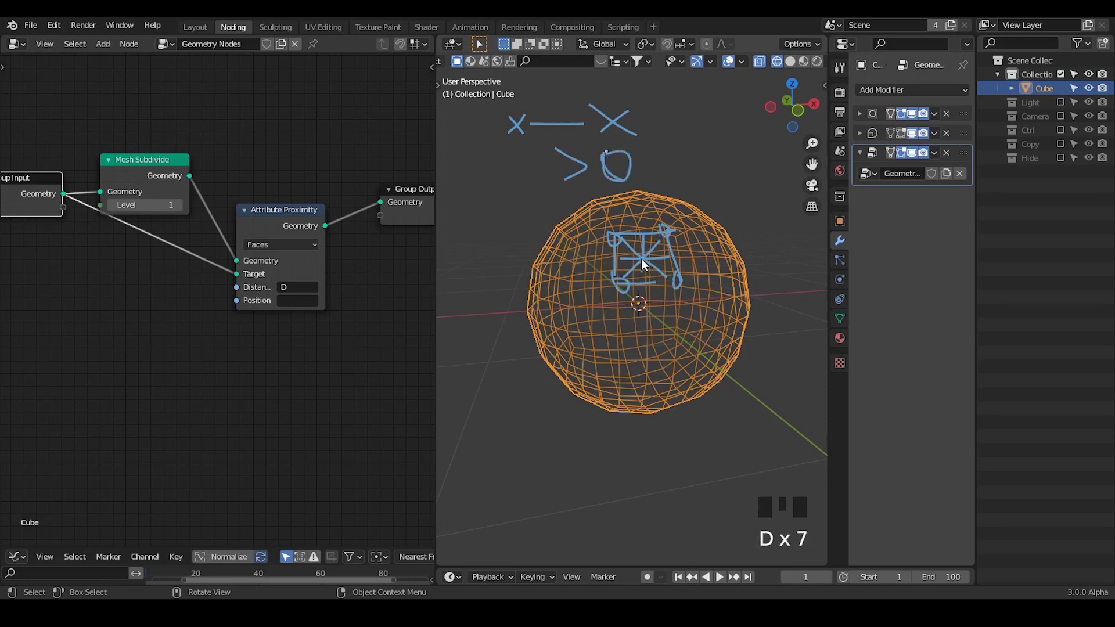
left_click_drag(71, 195, 637, 256)
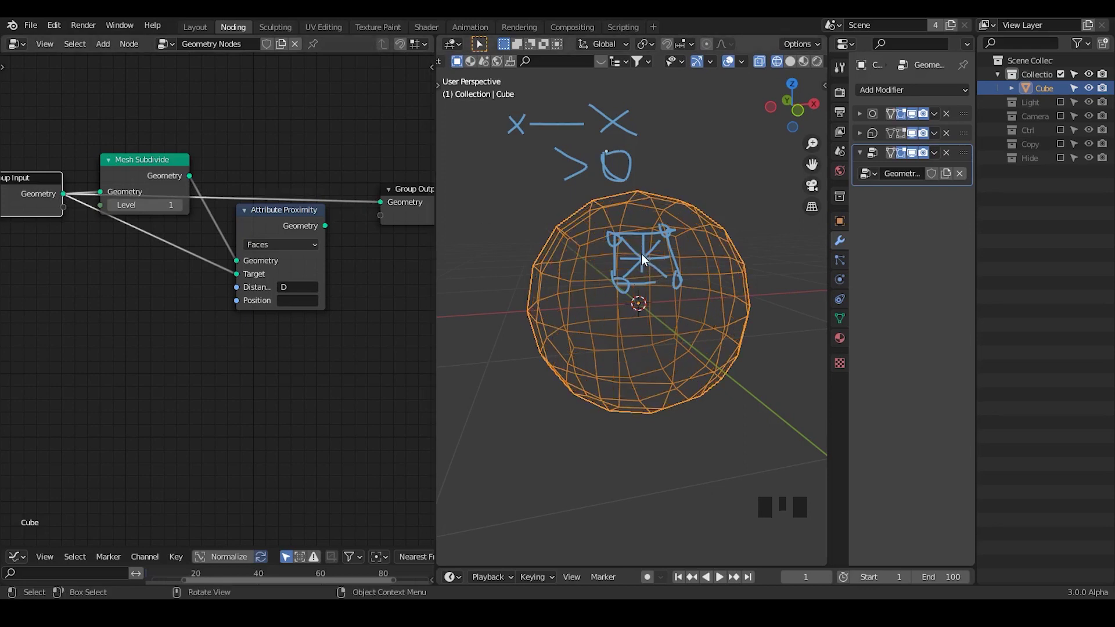
key("d")
key("d")
key("d")
key("d")
left_click(650, 264)
key("d")
left_click(620, 242)
key("d")
key("d")
key("d")
left_click(626, 240)
key("d")
left_click(654, 259)
key("d")
key("d")
key("d")
left_click(659, 239)
key("d")
left_click(645, 265)
key("d")
left_click(622, 267)
key("d")
key("d")
key("d")
left_click(658, 260)
key("d")
key("d")
key("d")
left_click(665, 260)
key("d")
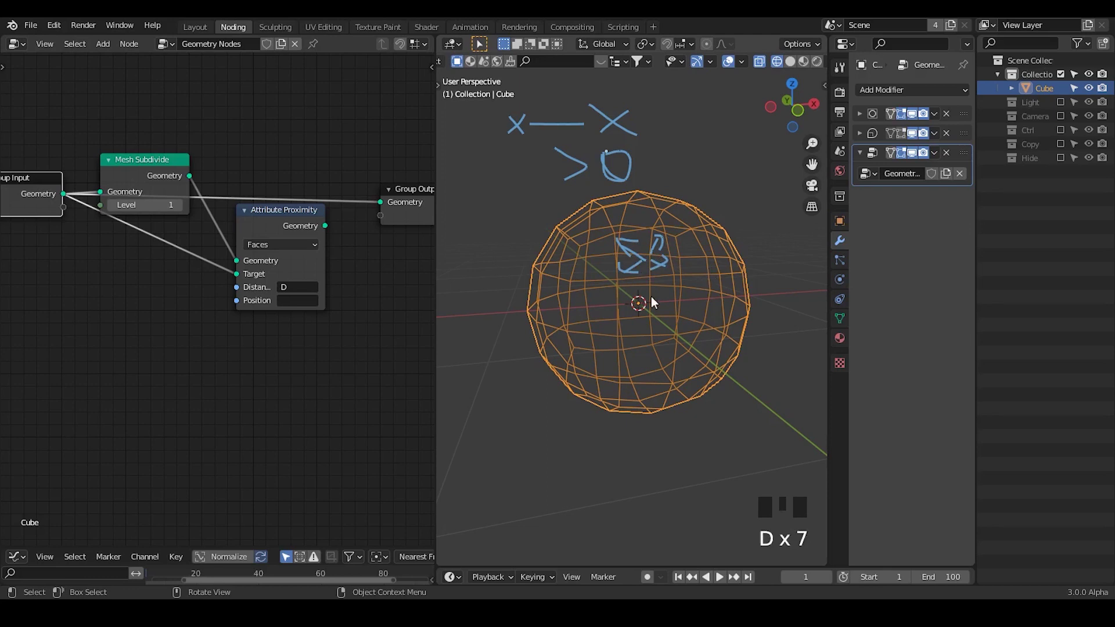
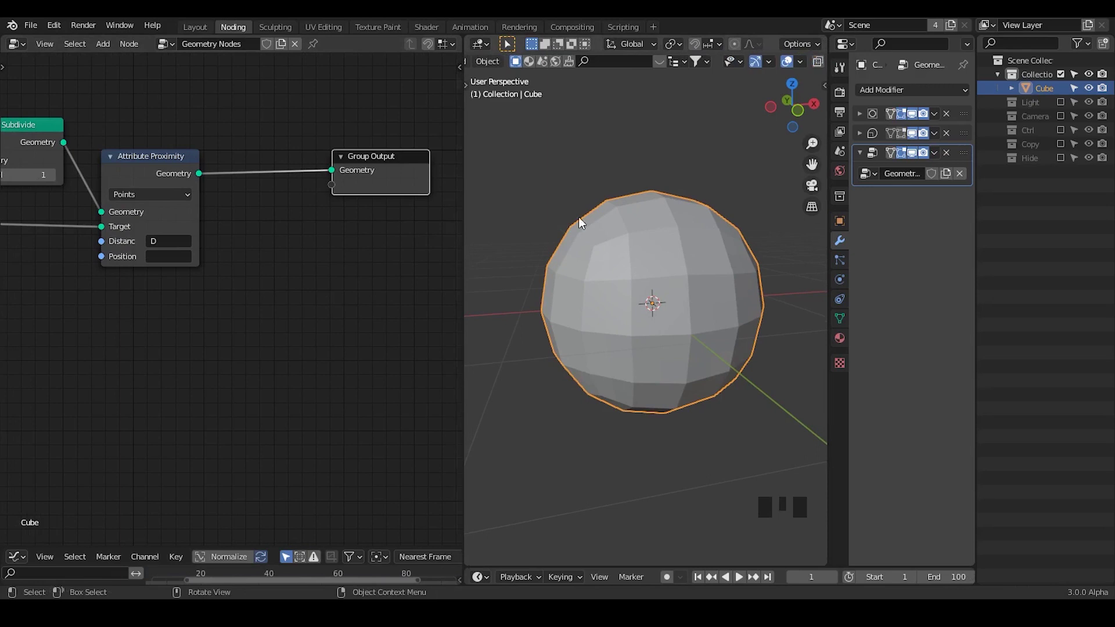
key("ctrl+a")
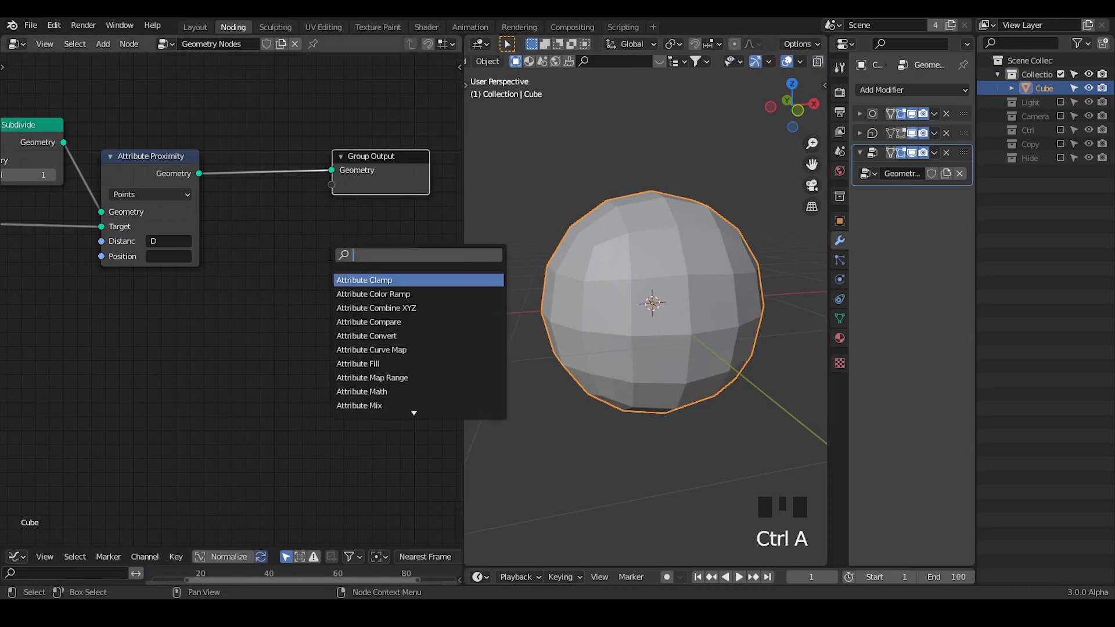
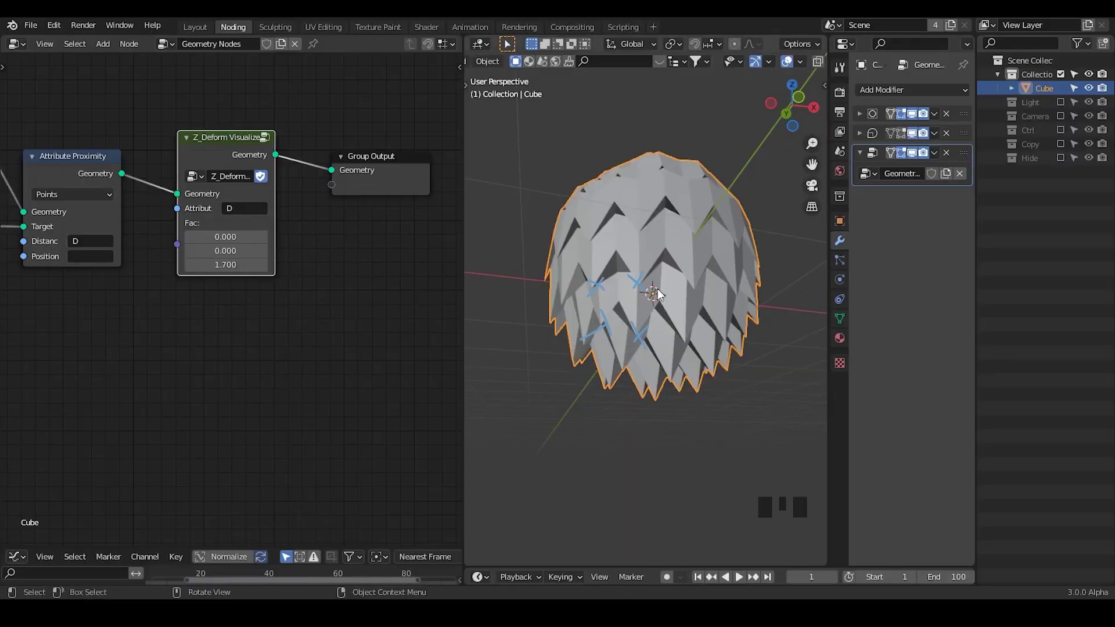
Finish the annotation and search the node list for attribute nodes.
key("d")
right_click(655, 260)
key("d")
key("ctrl+a")
key("t")
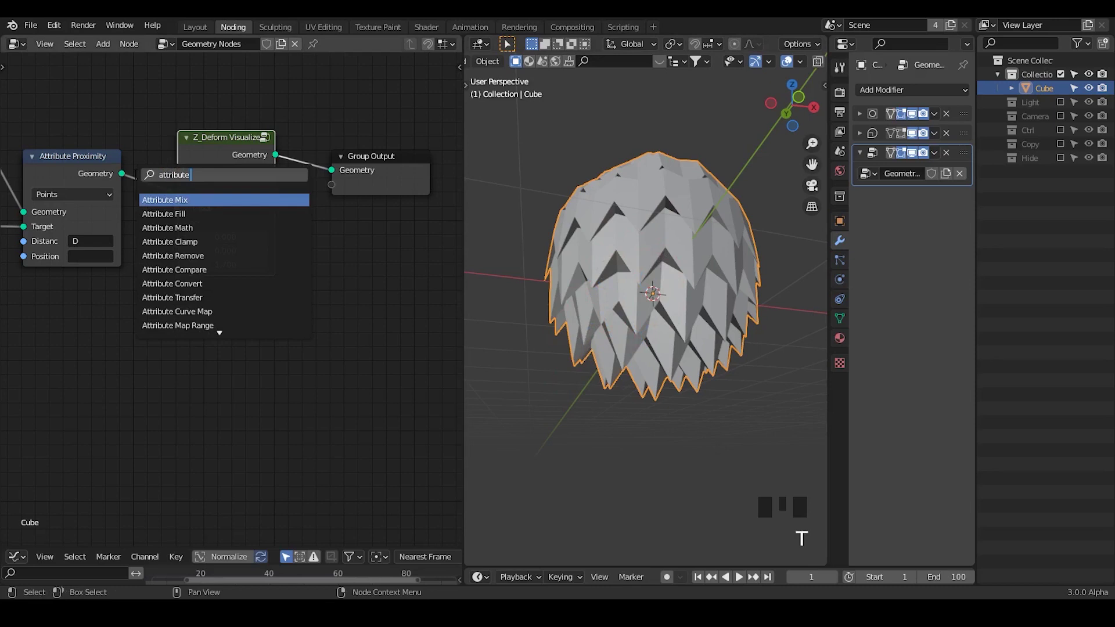
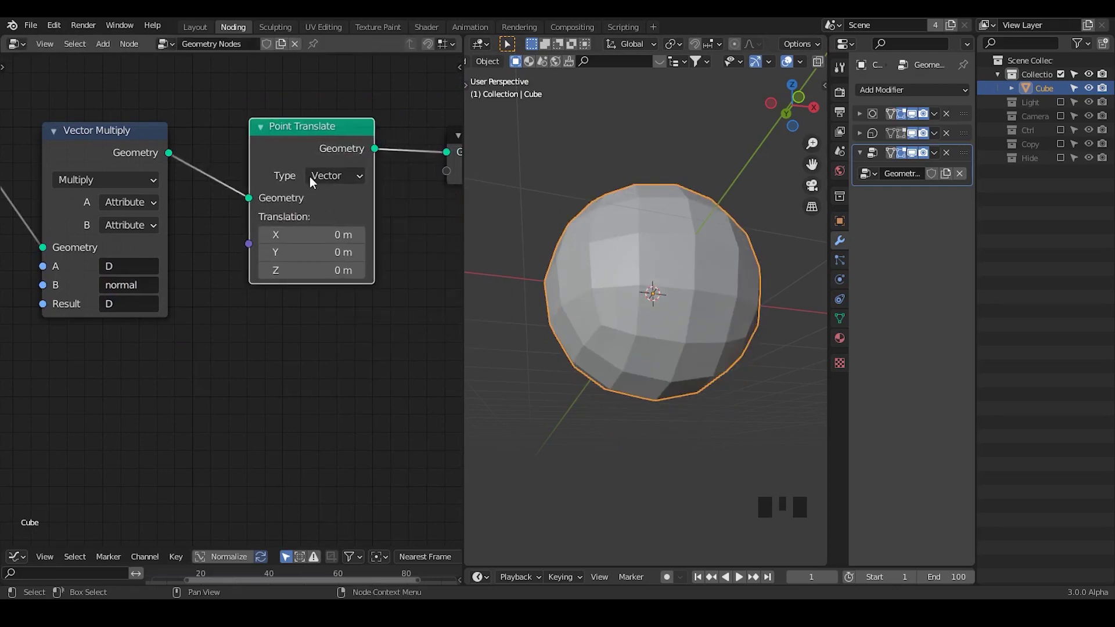
Make Point Translate offset points by attribute D and inspect the bumpy sphere.
left_click(326, 181)
left_click_drag(339, 183, 627, 259)
left_click_drag(627, 258, 723, 327)
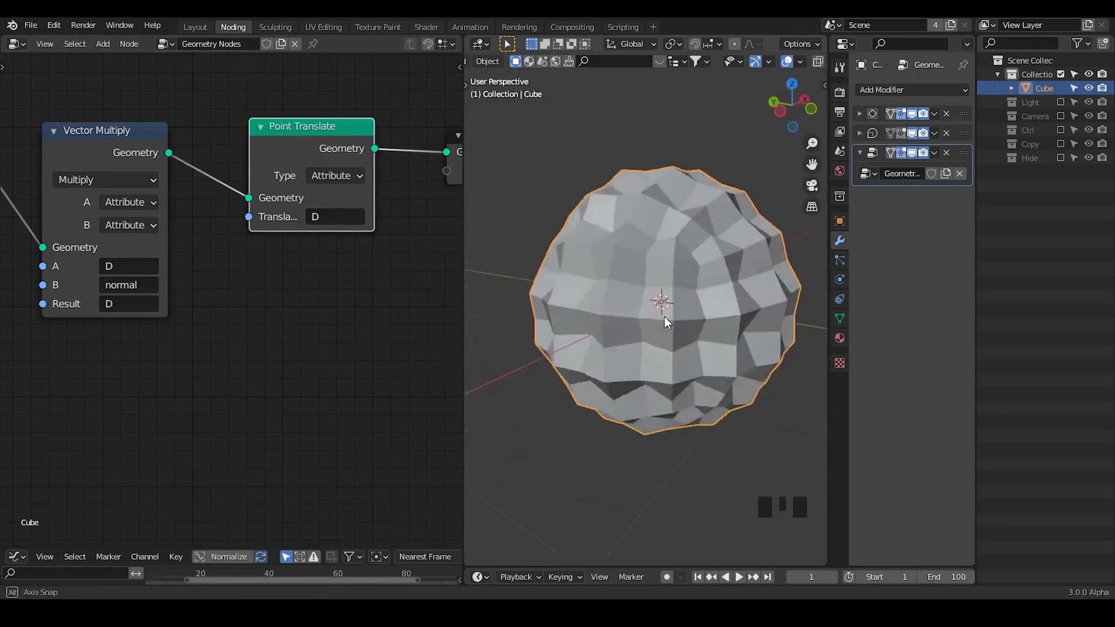
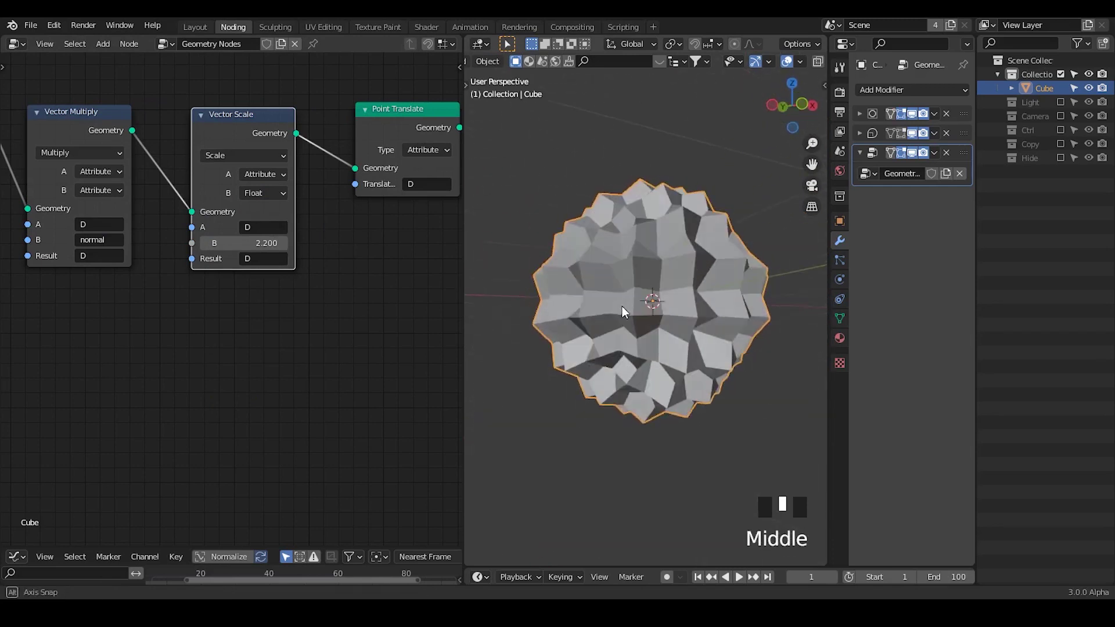
Add a Subdivision Surface modifier (Catmull-Clark, level 2) to the cube.
left_click_drag(661, 288, 864, 161)
left_click(864, 161)
left_click_drag(661, 319, 871, 118)
left_click_drag(871, 118, 711, 294)
left_click_drag(710, 293, 867, 115)
left_click_drag(867, 114, 608, 279)
Reactivate the Geometry Nodes modifier and raise Vector Scale B to 20.5 for long spikes.
left_click_drag(608, 279, 952, 214)
left_click(952, 214)
left_click_drag(708, 326, 649, 329)
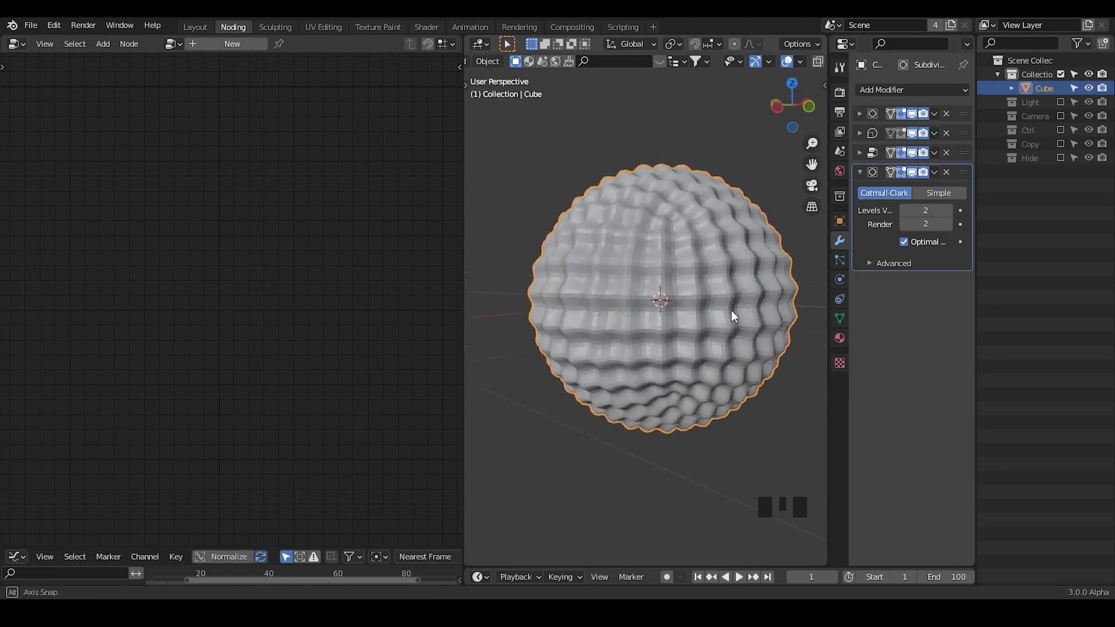
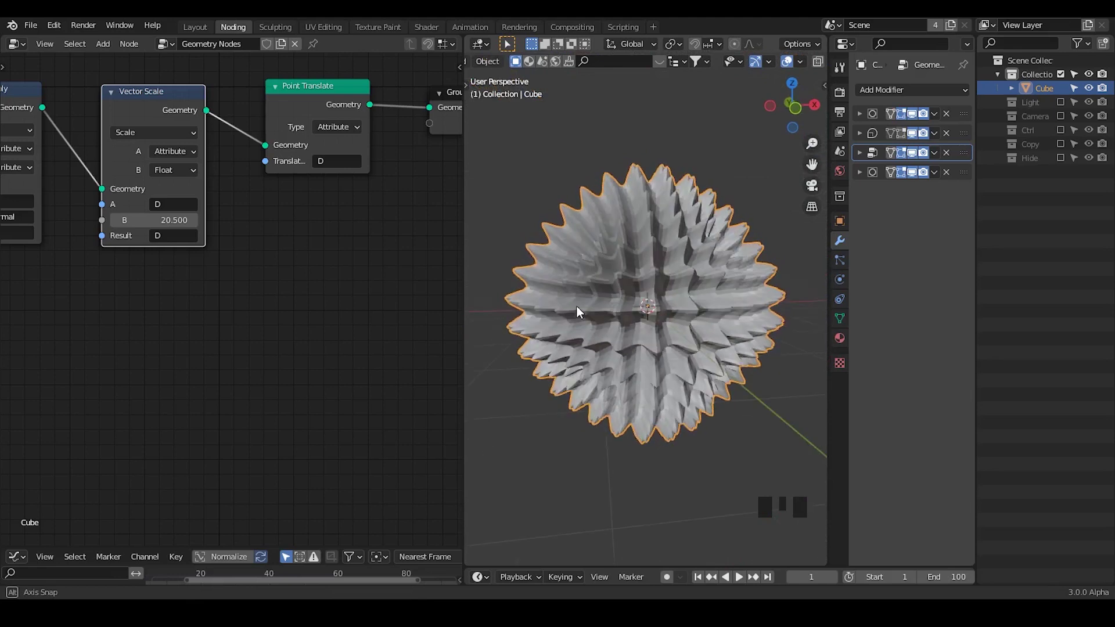
Orbit and zoom the view around the spiky sphere.
left_click(800, 111)
left_click_drag(795, 284, 791, 275)
scroll("down", 3)
scroll("up", 3)
left_click_drag(650, 305, 659, 322)
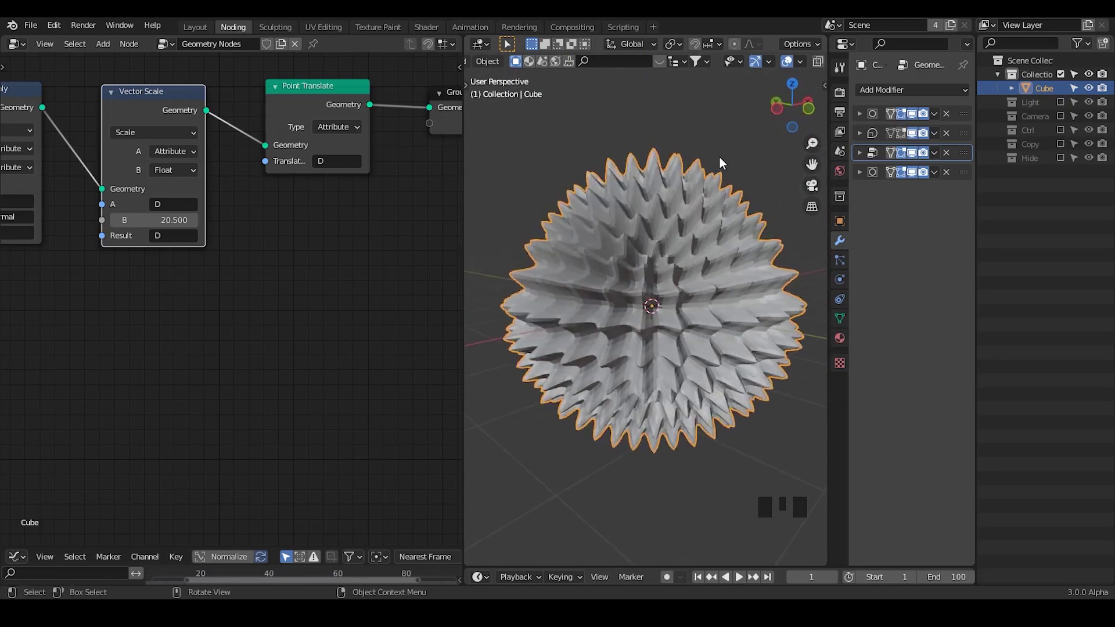
Draw a blue annotation loop beside the sphere.
key("d")
left_click(760, 135)
key("d")
key("d")
left_click_drag(756, 246, 714, 217)
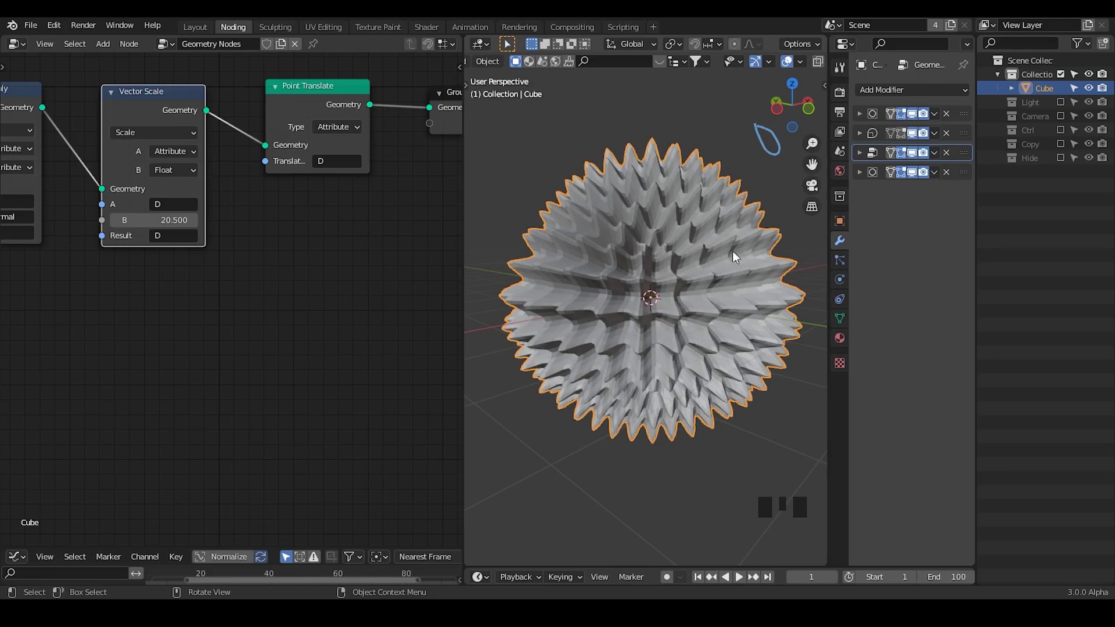
Bring the Group Output node into view and sketch annotation marks around it.
left_click_drag(355, 290, 334, 152)
left_click(334, 151)
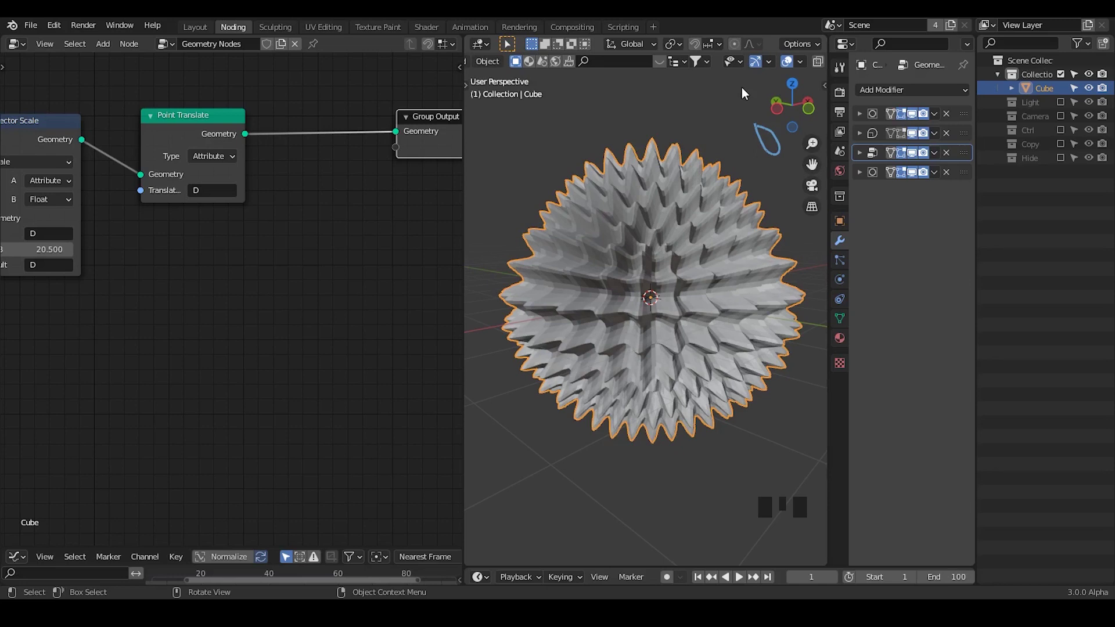
left_click_drag(638, 220, 545, 134)
key("d")
left_click(547, 112)
key("d")
left_click(502, 133)
key("d")
key("d")
key("d")
left_click(599, 121)
key("d")
key("d")
key("d")
right_click(574, 94)
key("d")
key("d")
key("d")
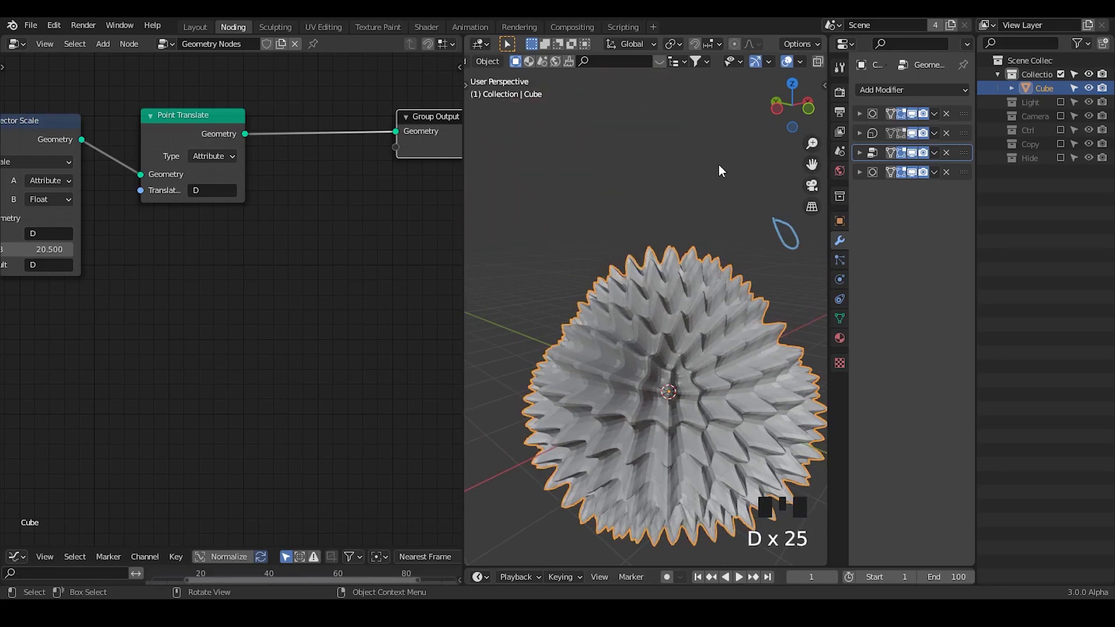
Place the 3D cursor on the sphere and navigate the viewport around it.
right_click(716, 305)
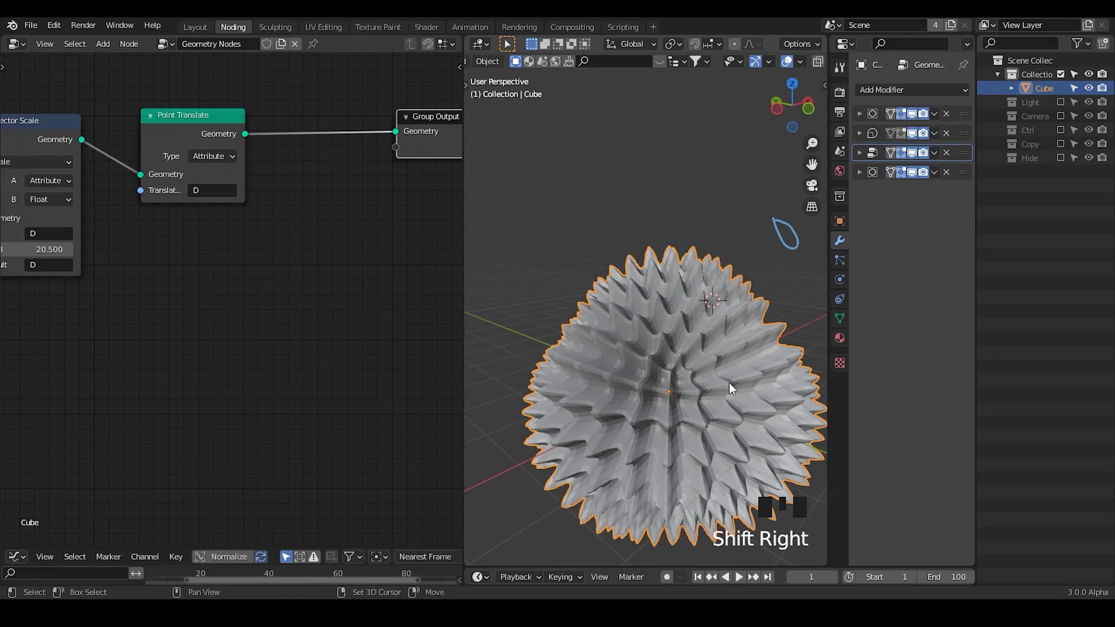
left_click_drag(728, 378, 715, 284)
key("shift+s")
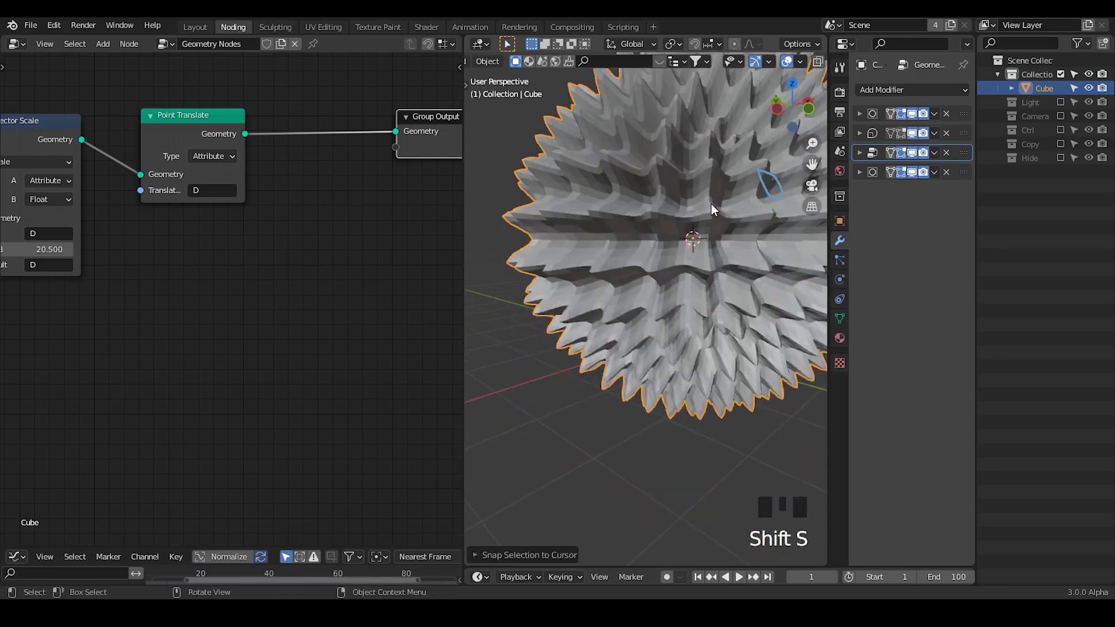
key("shift+s")
key("shift+s")
key("shift+s")
left_click_drag(677, 331, 388, 580)
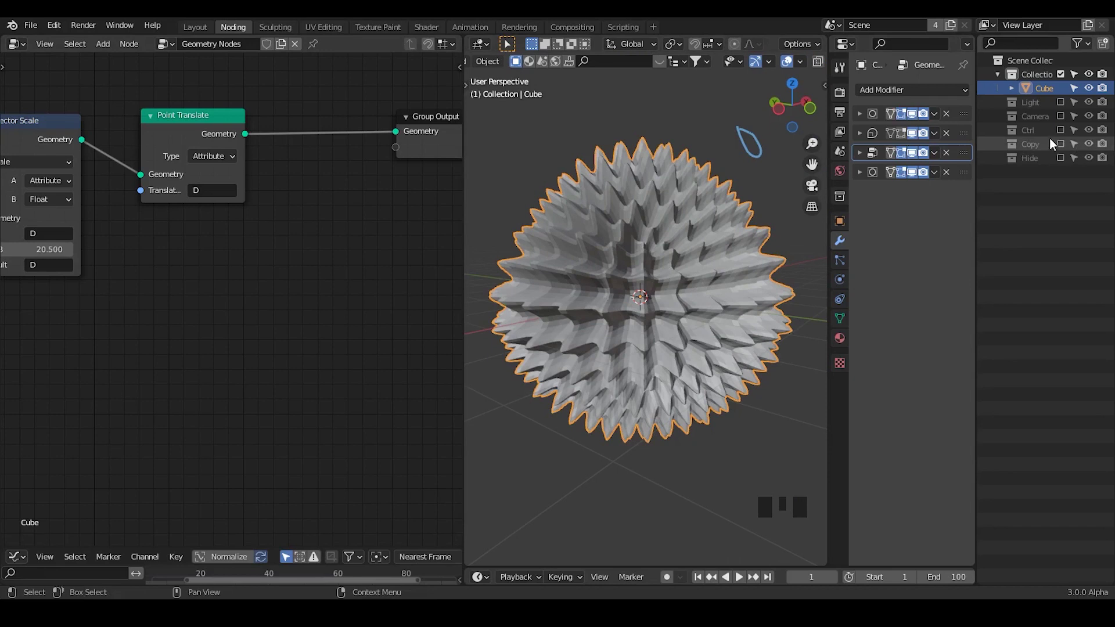
Enable the Ctrl collection in the Outliner and expand it to reveal the Controller empty.
left_click(1062, 137)
left_click(1001, 134)
left_click(1043, 148)
left_click(1040, 95)
Add a Z_Area Falloff node using the Controller empty between Vector Scale and Point Translate.
key("ctrl+a")
key("l")
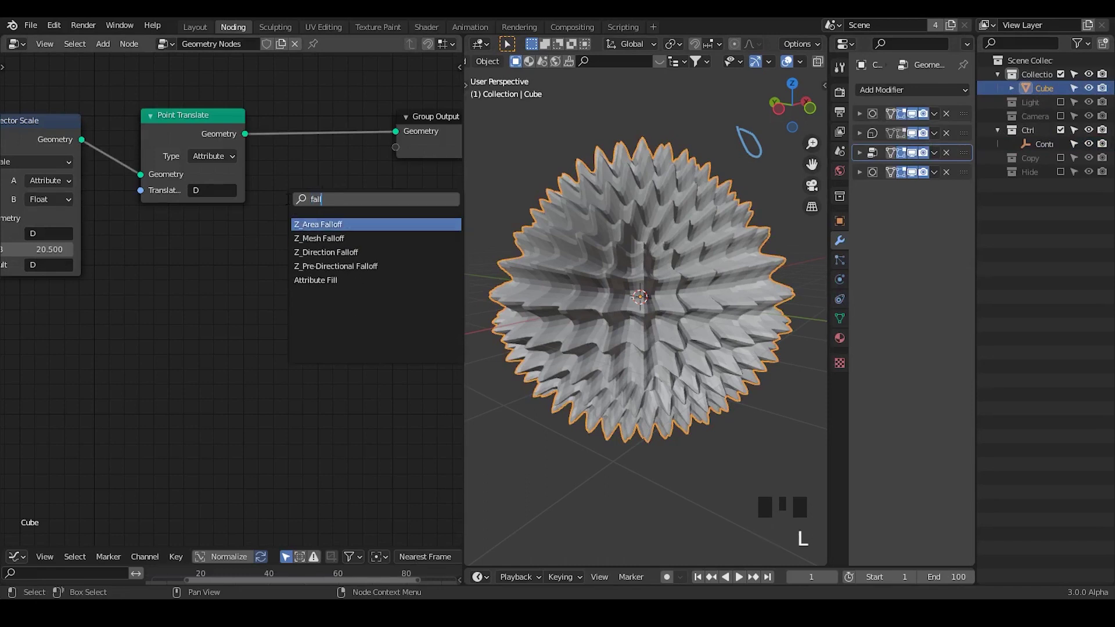
key("Up")
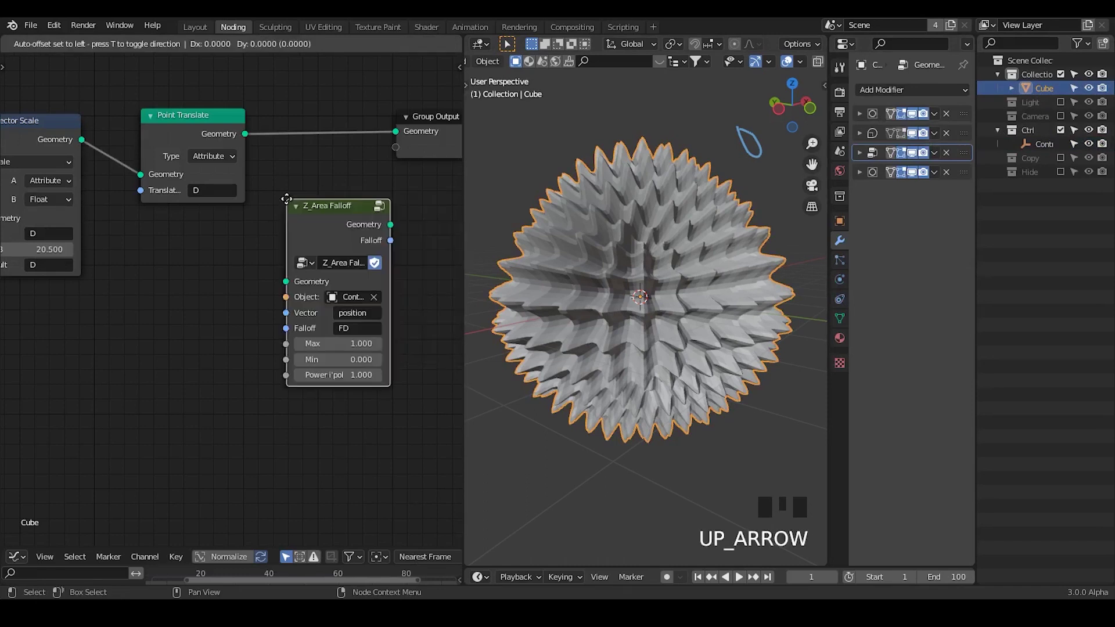
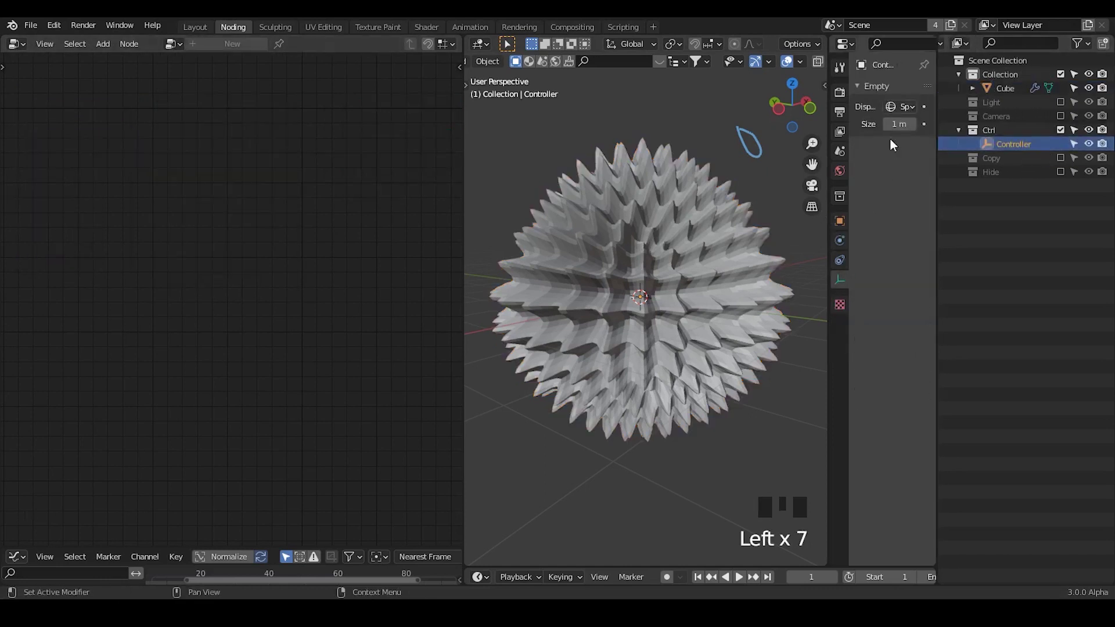
left_click(1014, 93)
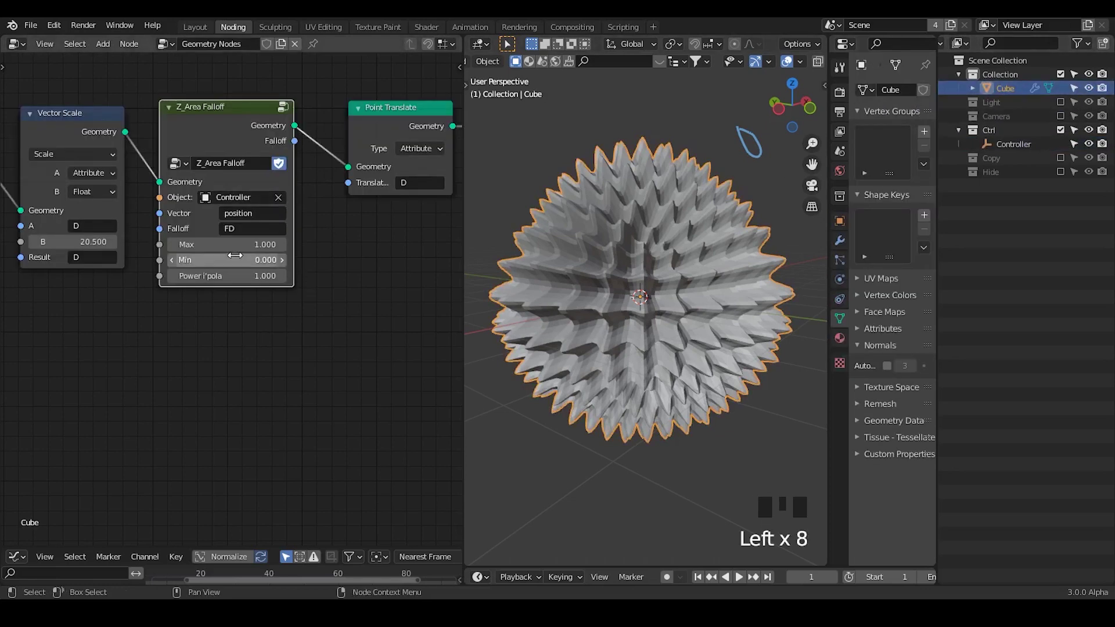
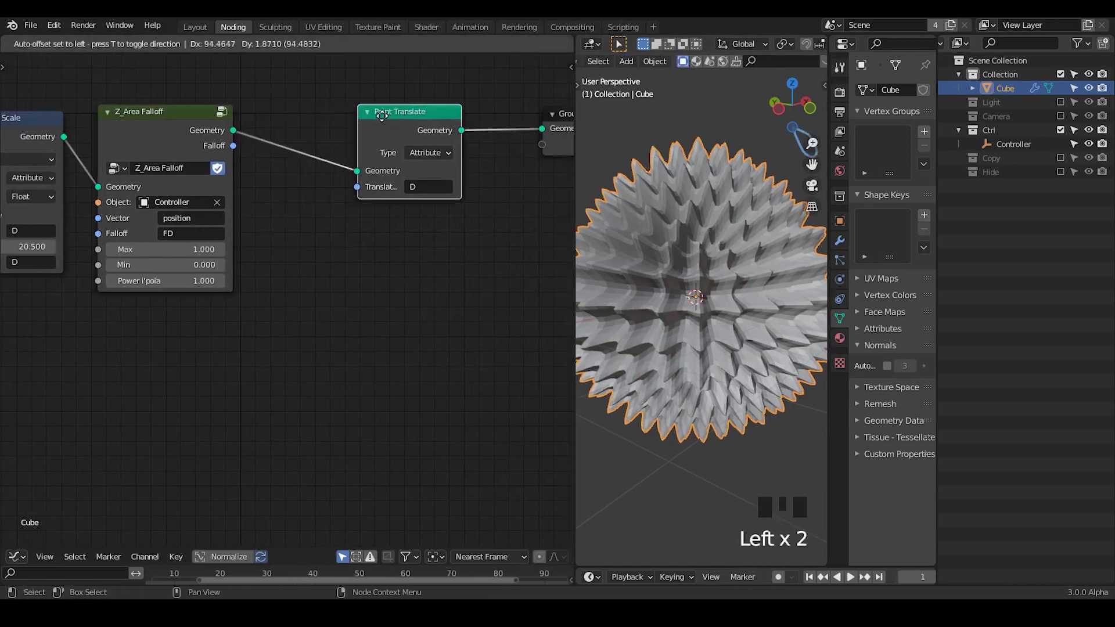
Place a second Vector Scale node after the falloff node, ahead of Point Translate.
left_click_drag(266, 237, 386, 217)
key("ctrl+a")
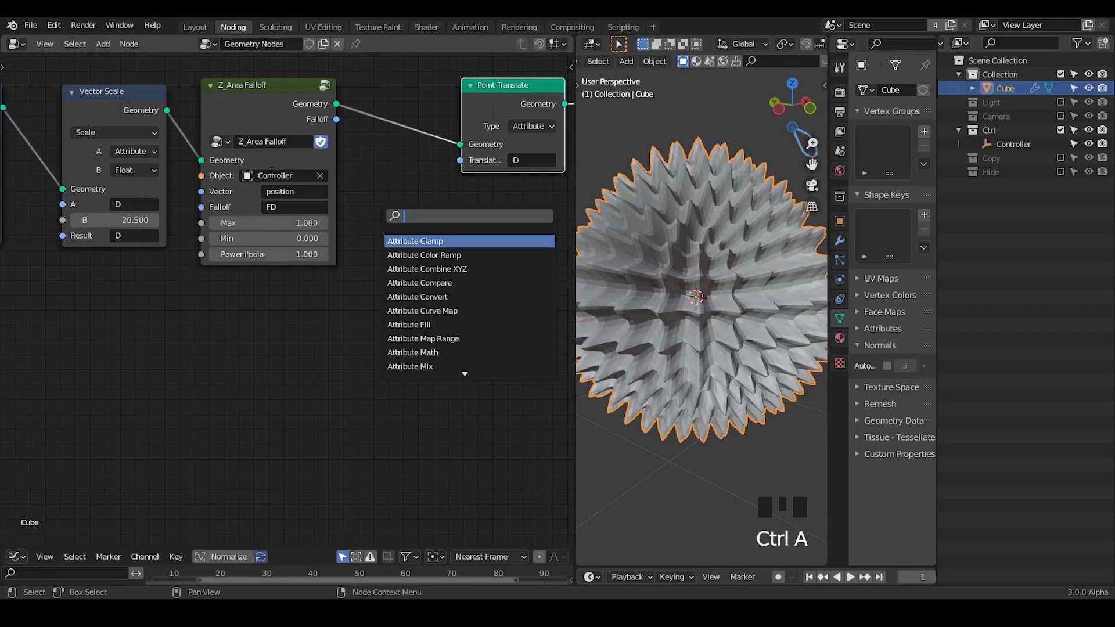
left_click(118, 111)
left_click_drag(90, 178, 215, 99)
key("shift+d")
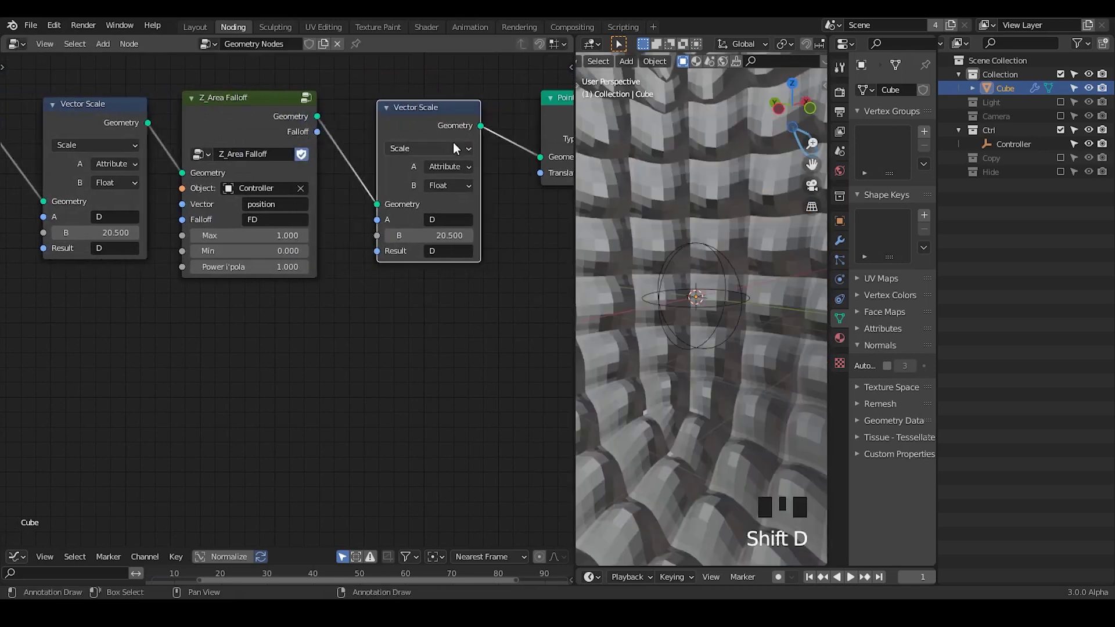
Move the Controller empty onto the sphere's upper surface and shrink it so spikes stay local.
left_click_drag(449, 191, 715, 353)
left_click_drag(715, 352, 1007, 149)
left_click(1007, 150)
key("g")
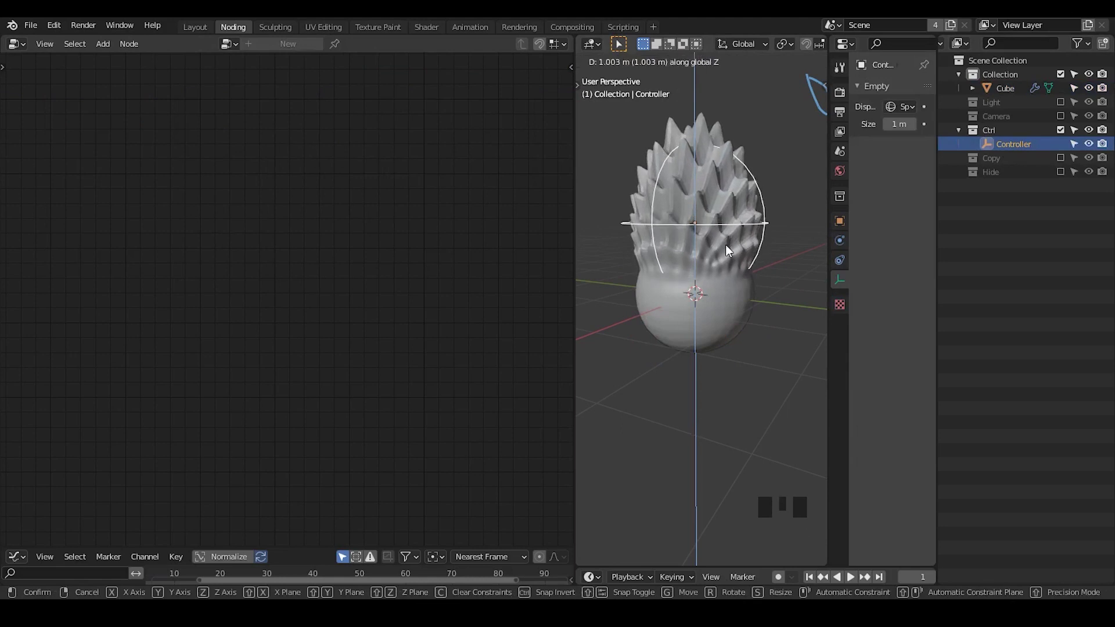
key("s")
key("g")
key("g")
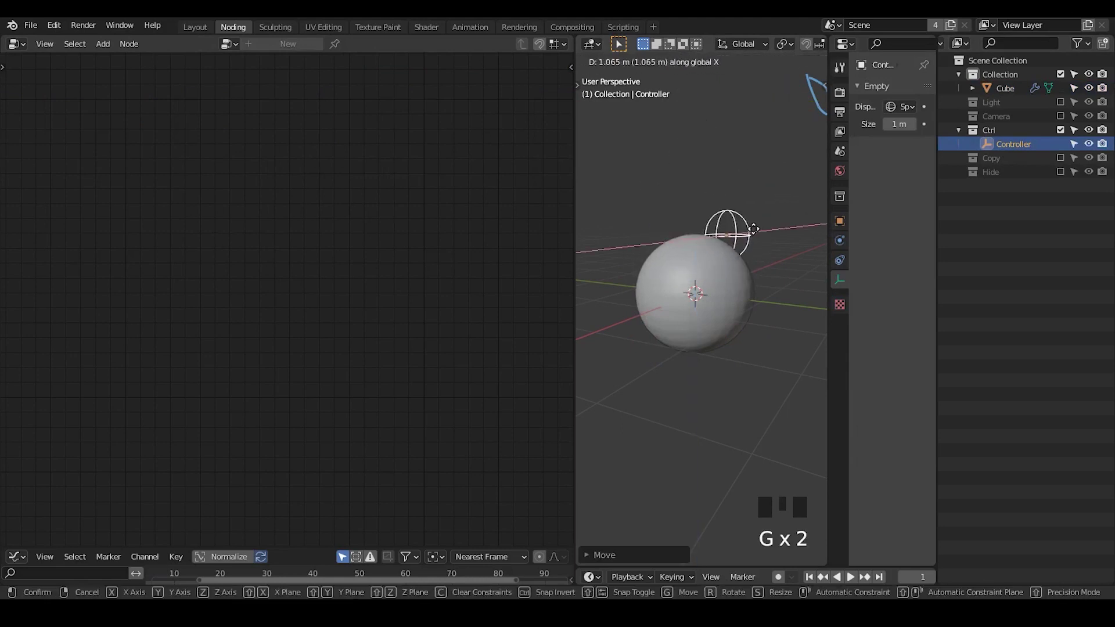
key("g")
key("g")
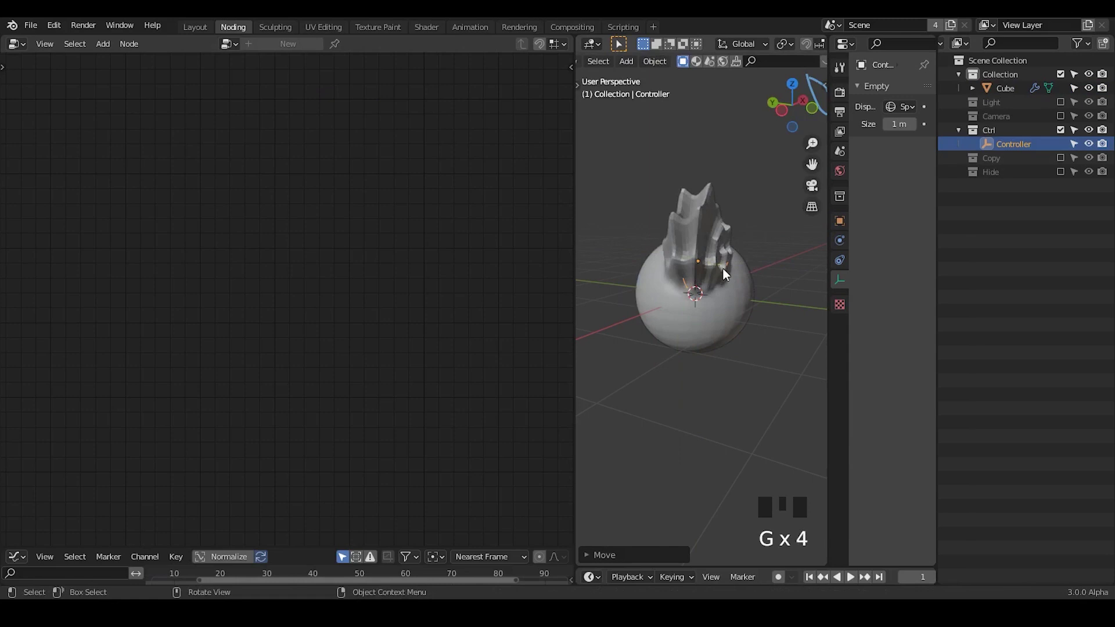
left_click_drag(756, 326, 681, 316)
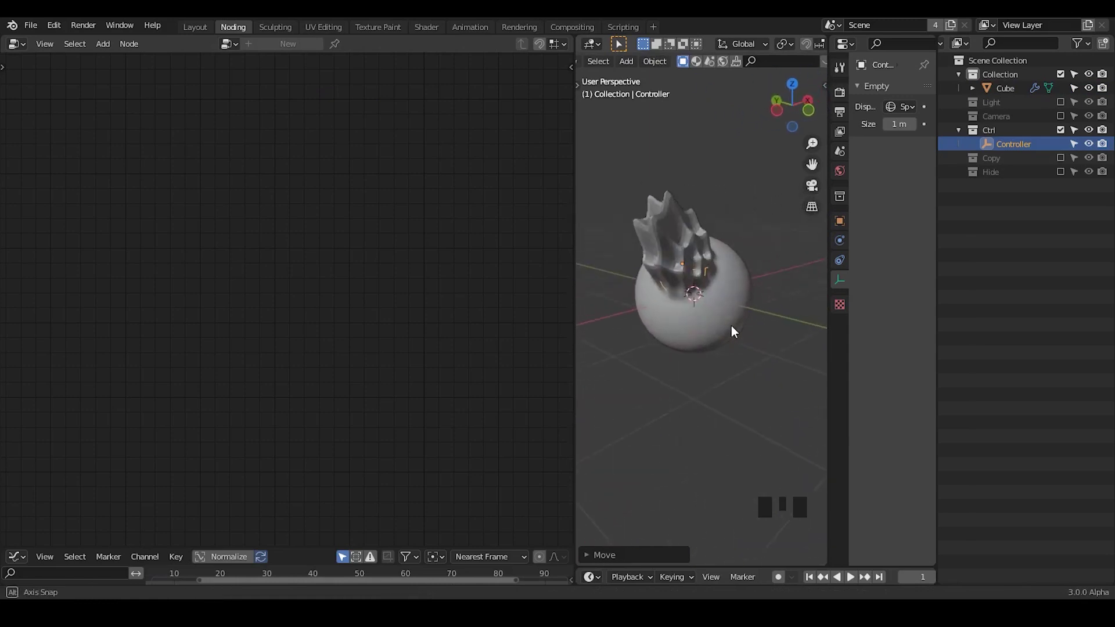
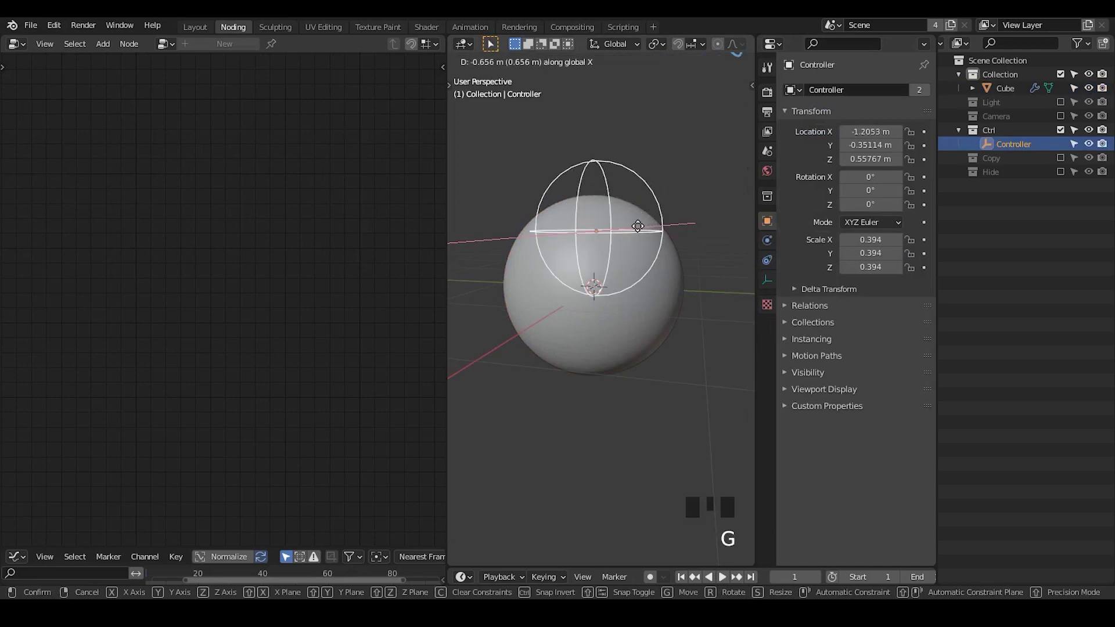
Slide the Controller empty toward the sphere's upper left so the spike patch follows it.
key("g")
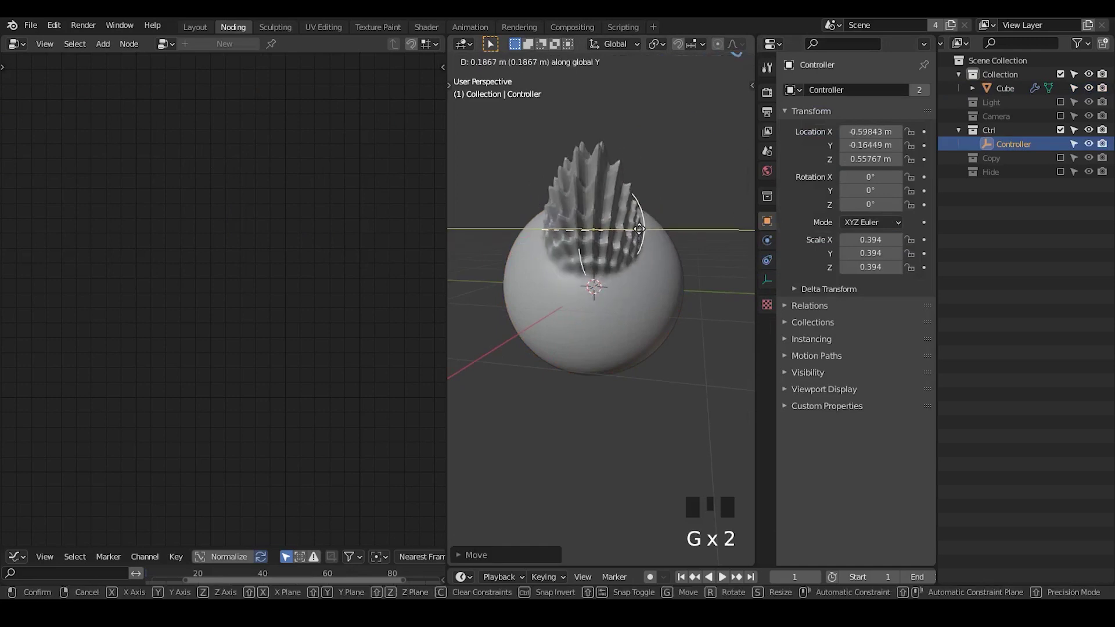
key("g")
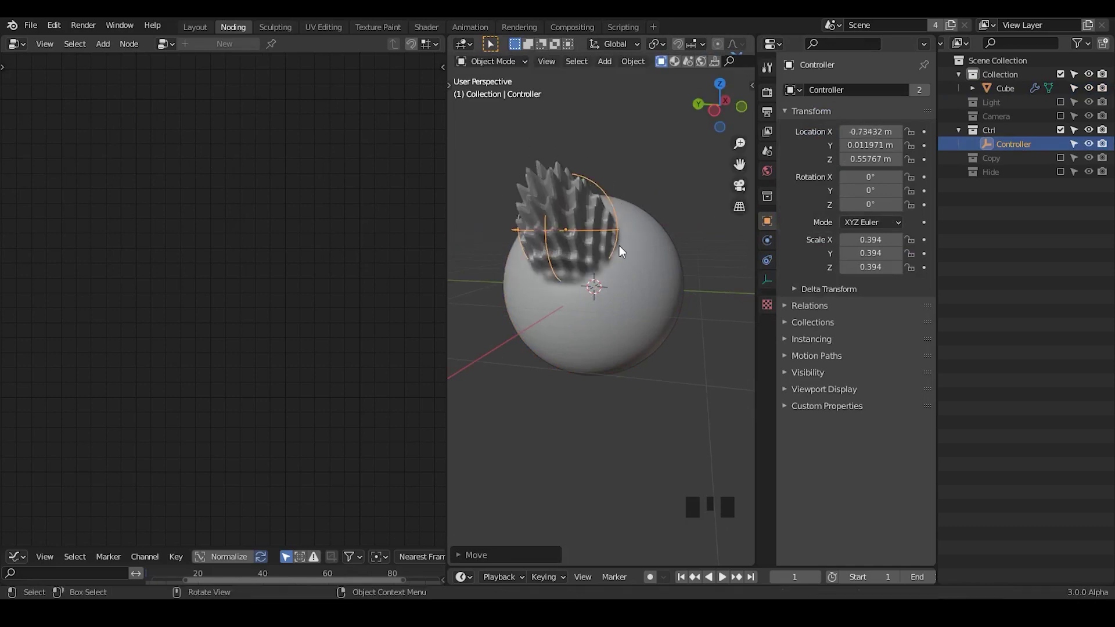
left_click(673, 285)
left_click_drag(670, 315, 573, 242)
left_click_drag(574, 242, 619, 233)
key("g")
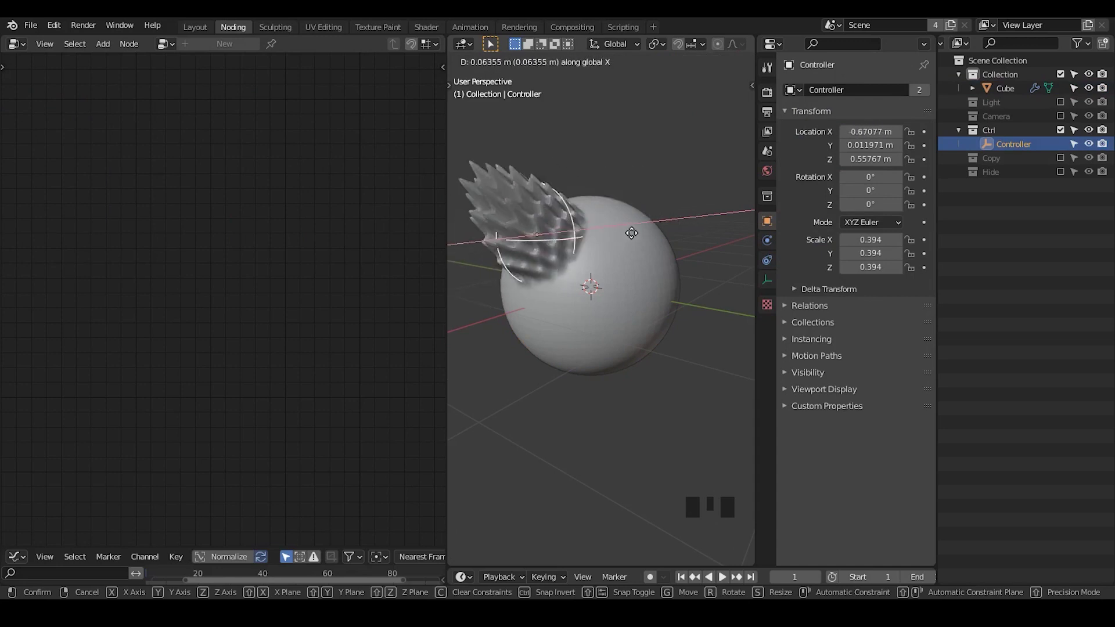
Select the spiky sphere and raise its Vector Scale value to 27 for taller masked spikes.
left_click(668, 261)
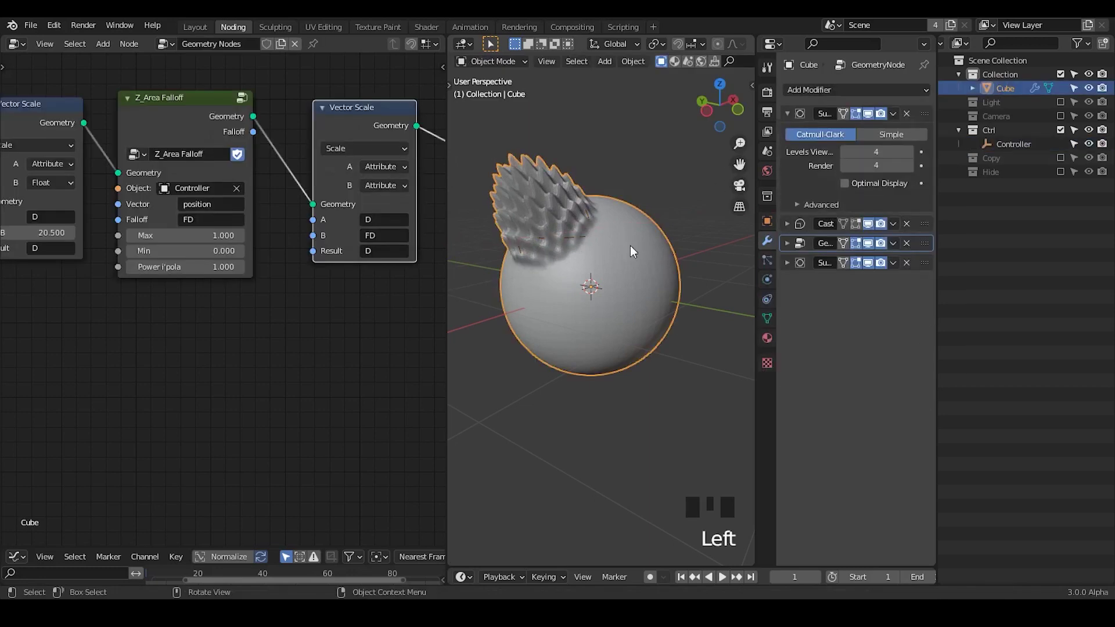
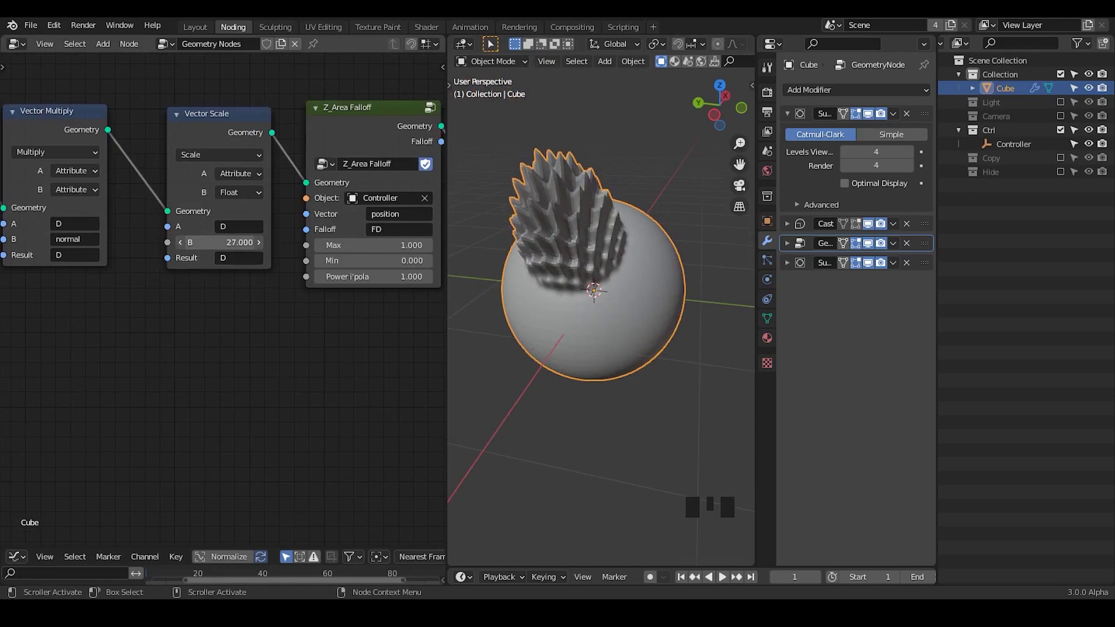
left_click_drag(190, 335, 220, 122)
left_click(220, 122)
left_click_drag(616, 380, 141, 158)
left_click_drag(141, 159, 616, 299)
left_click_drag(615, 300, 619, 287)
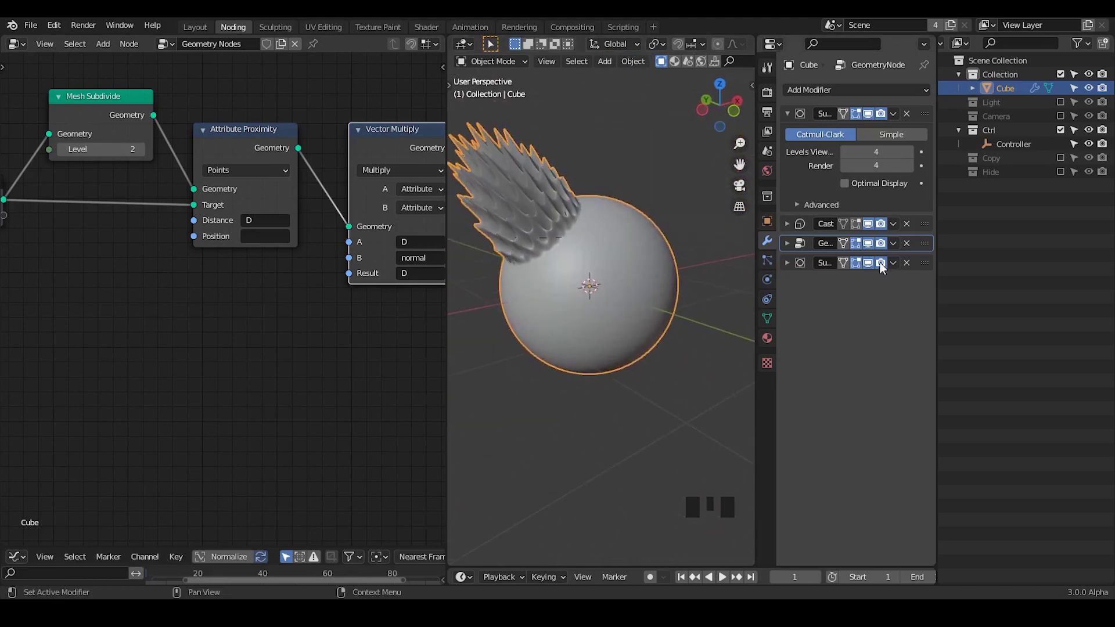
Apply Shade Smooth to the Cube and orbit to see the surface still faceted.
left_click(872, 269)
left_click_drag(542, 298, 579, 291)
left_click_drag(579, 290, 585, 269)
left_click_drag(585, 270, 650, 279)
left_click_drag(664, 257, 631, 294)
left_click_drag(631, 294, 650, 260)
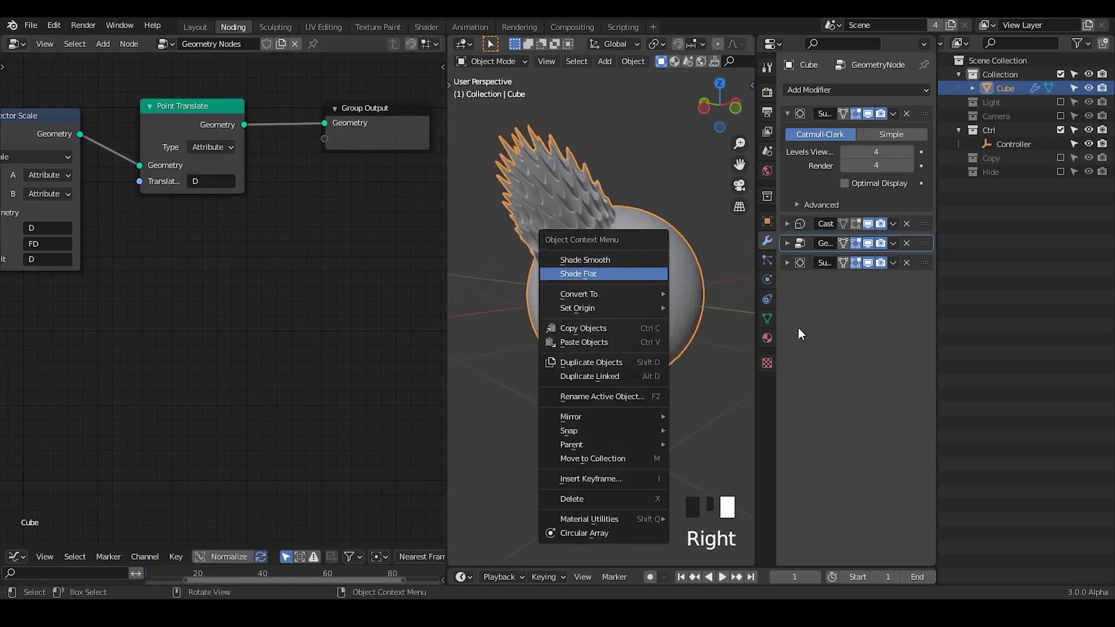
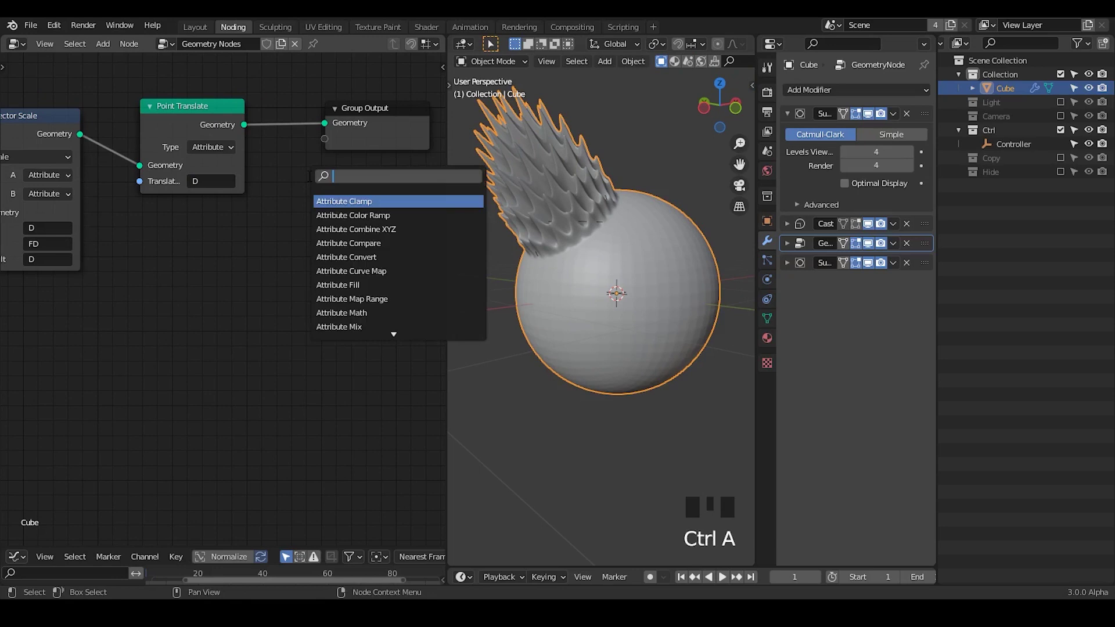
Insert an Attribute Fill node before Group Output setting Boolean shade_smooth to true.
key("t")
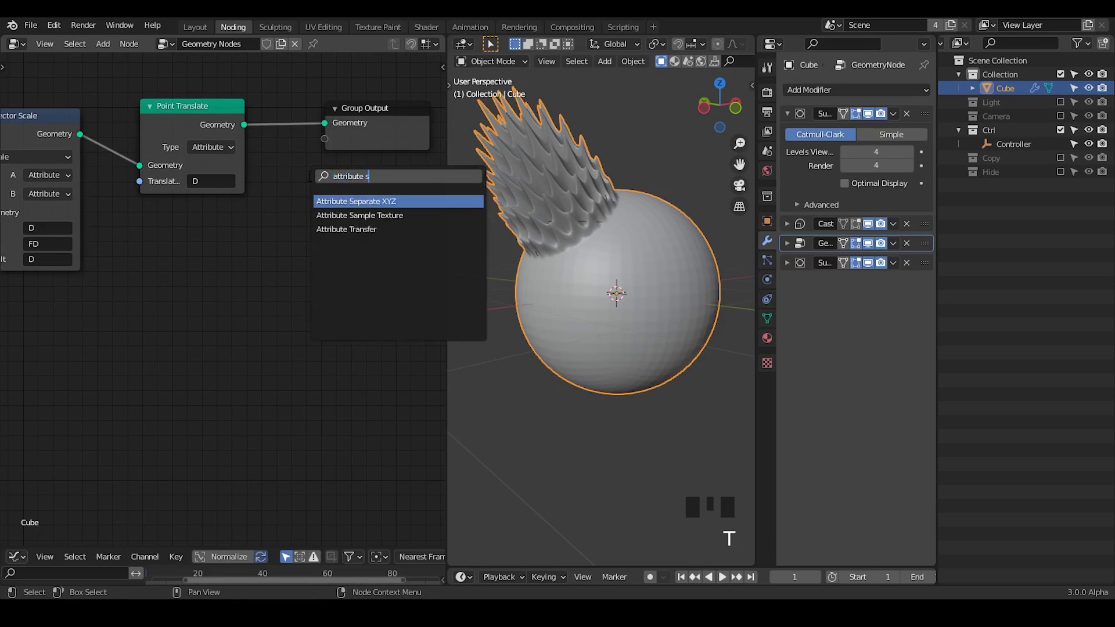
key("l")
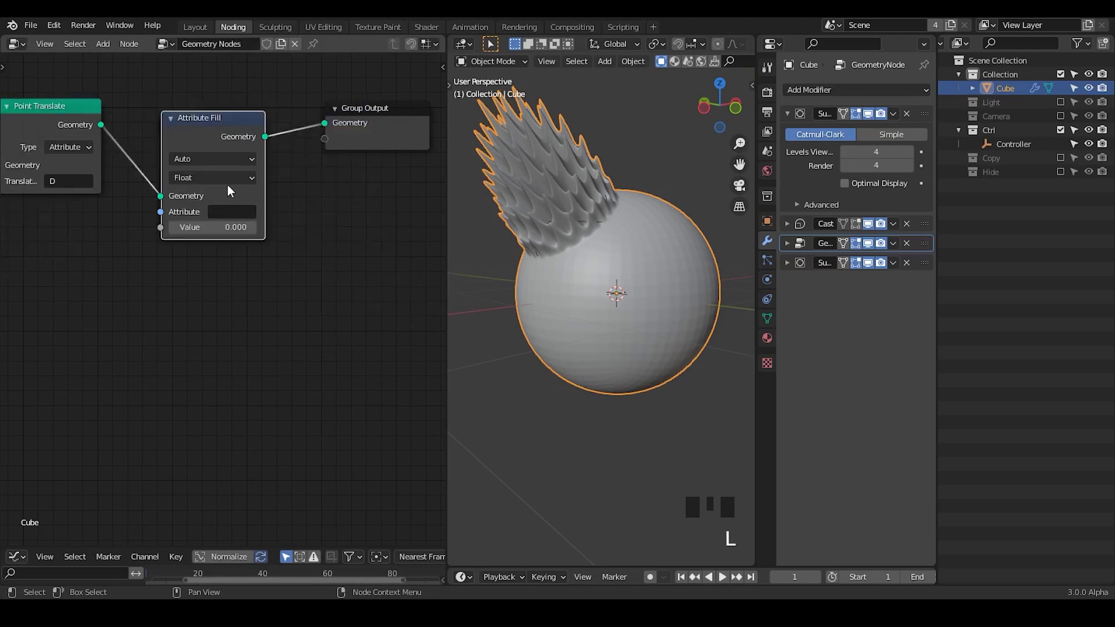
left_click_drag(234, 218, 224, 183)
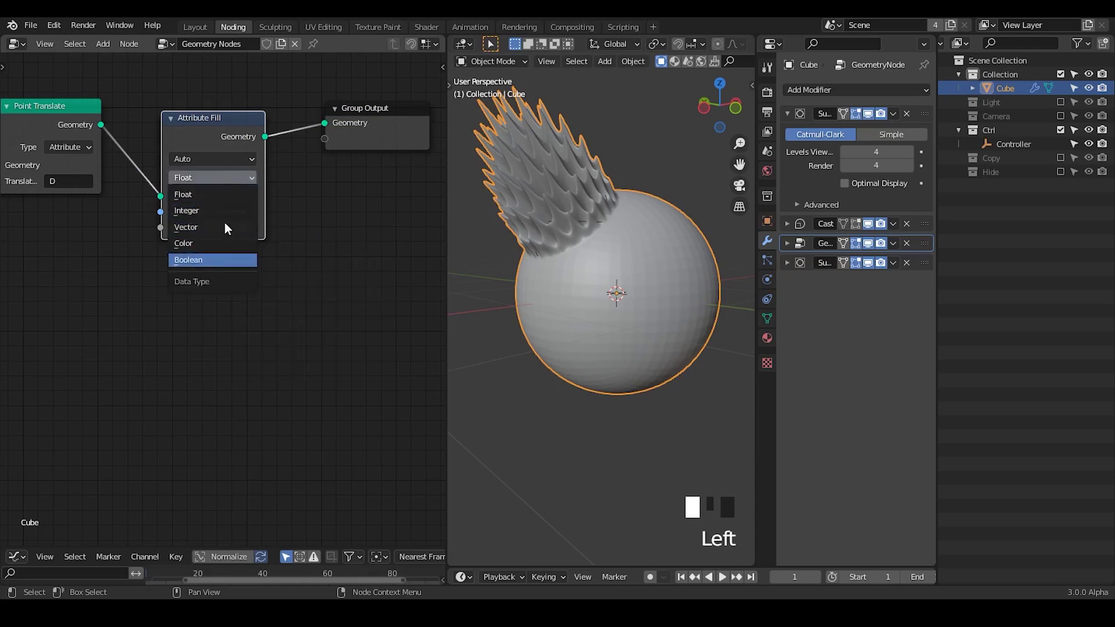
left_click(177, 238)
left_click(175, 236)
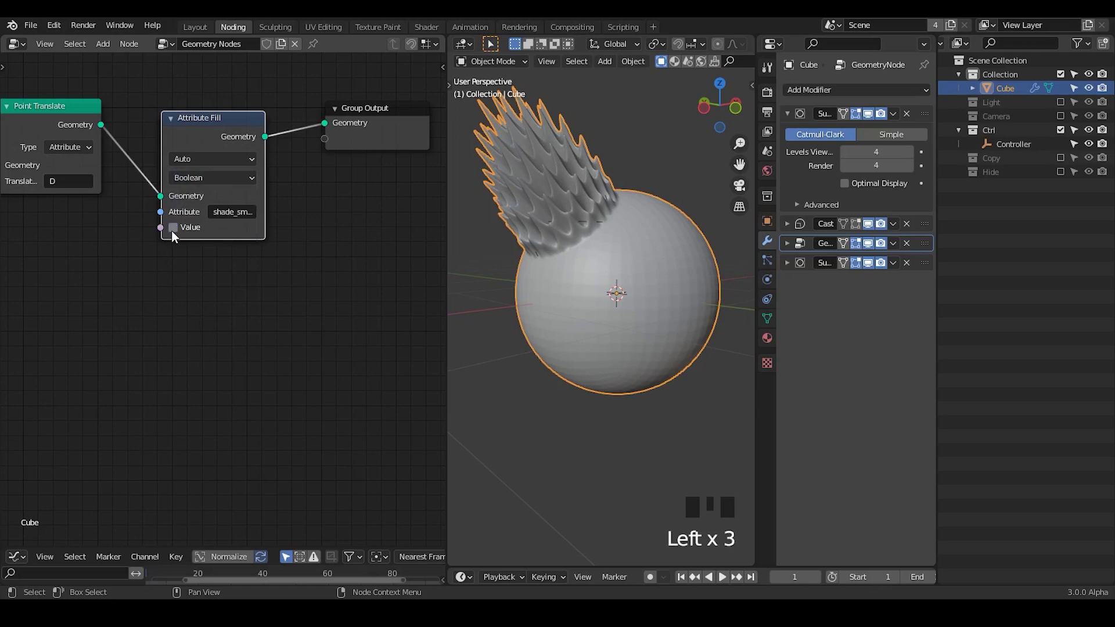
Orbit around the now-smooth spiky sphere and select the Controller empty.
left_click_drag(175, 236, 569, 269)
left_click_drag(570, 269, 218, 133)
left_click_drag(219, 133, 206, 145)
left_click_drag(622, 270, 680, 334)
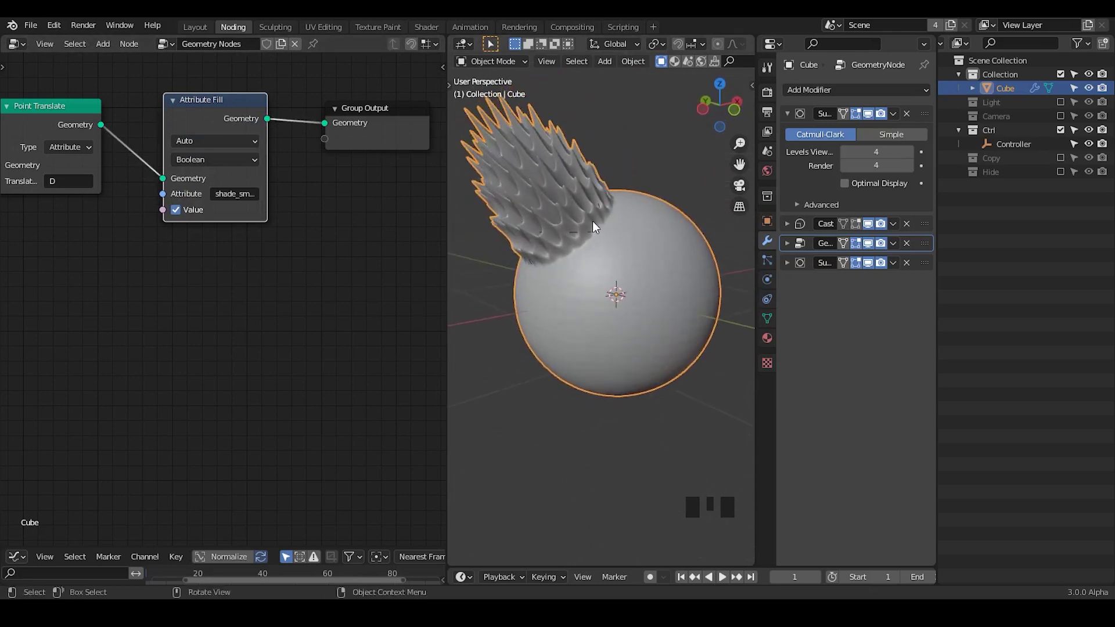
left_click_drag(1012, 151, 705, 341)
key("ctrl+a")
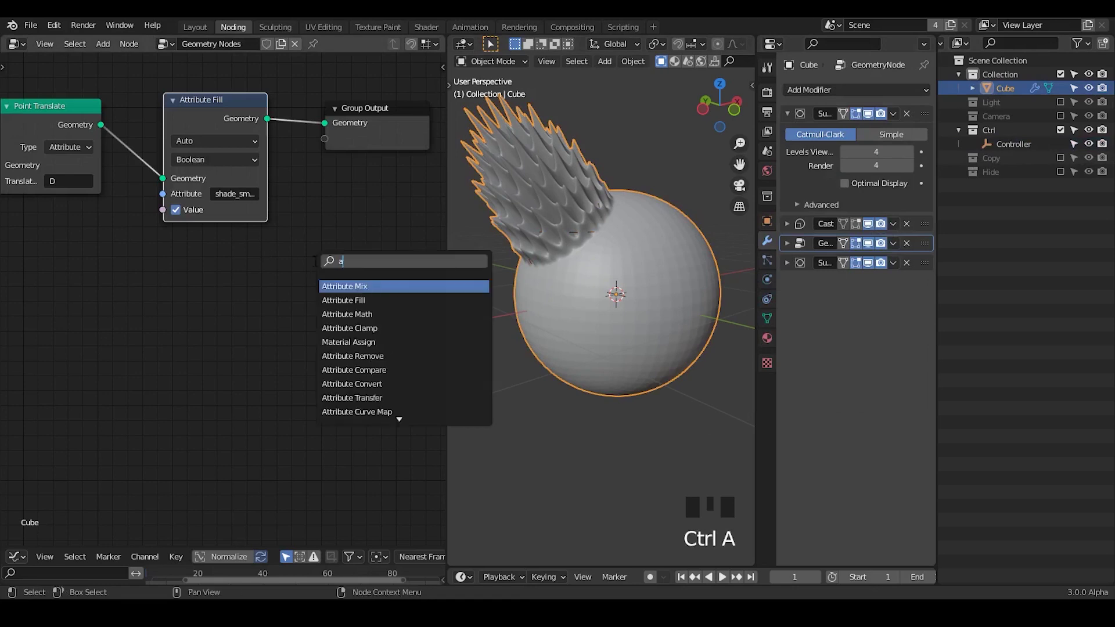
key("t")
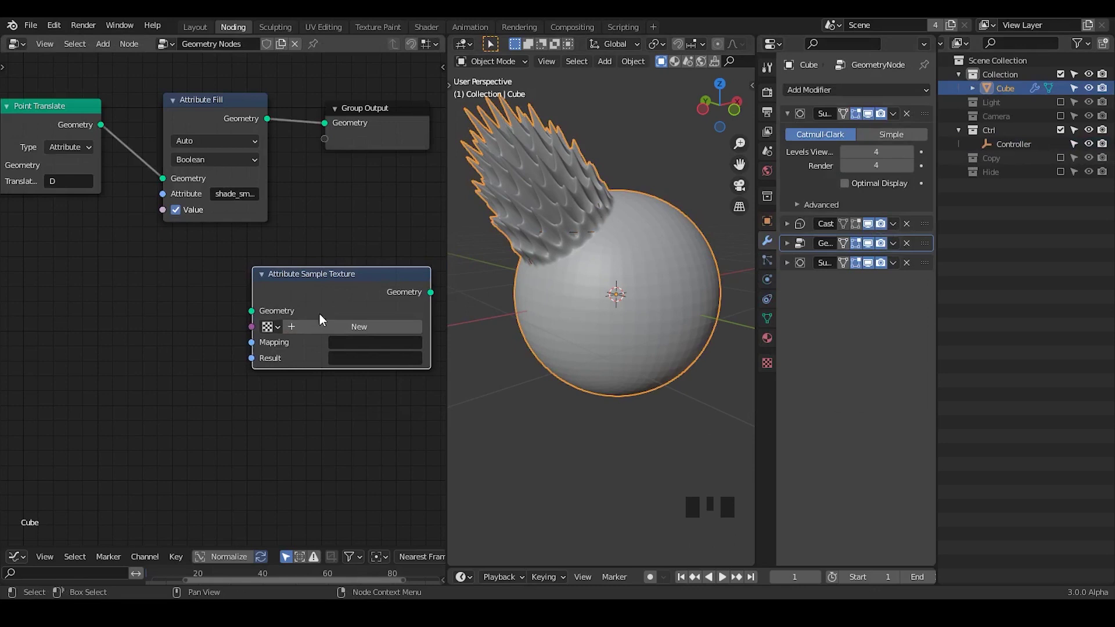
key("ctrl+a")
key("o")
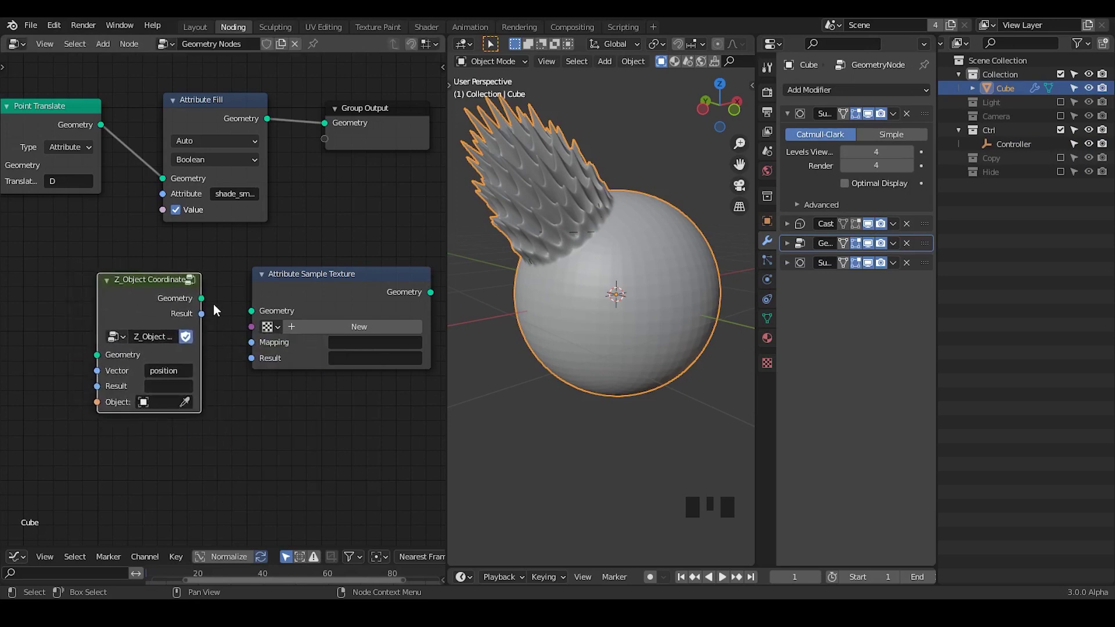
left_click(307, 295)
key("x")
left_click_drag(545, 282, 562, 288)
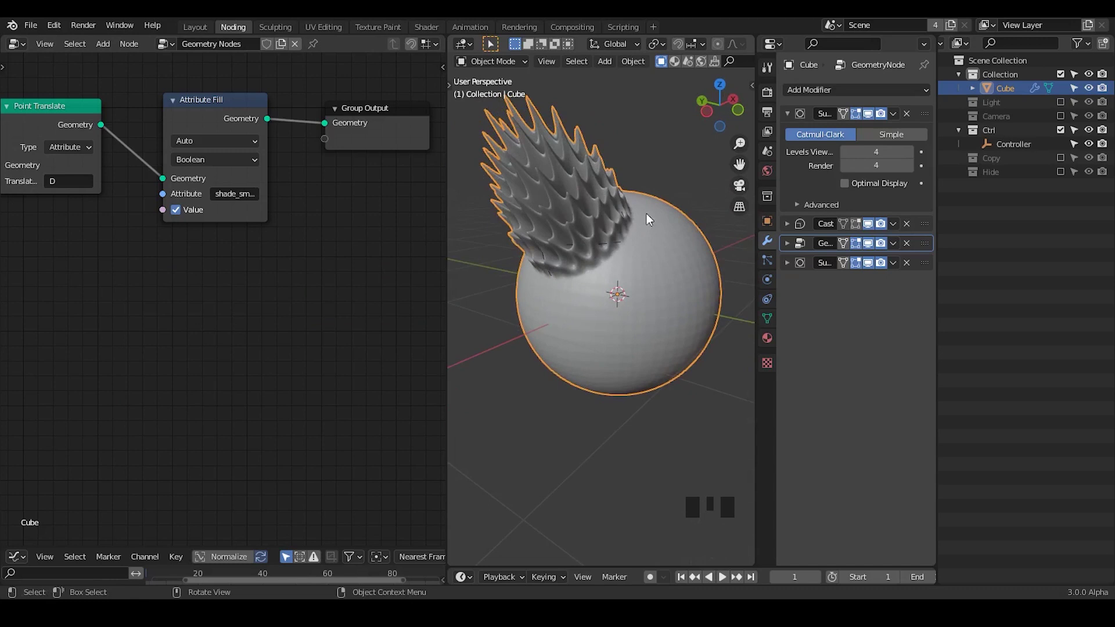
Add an Ico Sphere mesh and move it along X to the left of the spiky sphere.
key("shift+a")
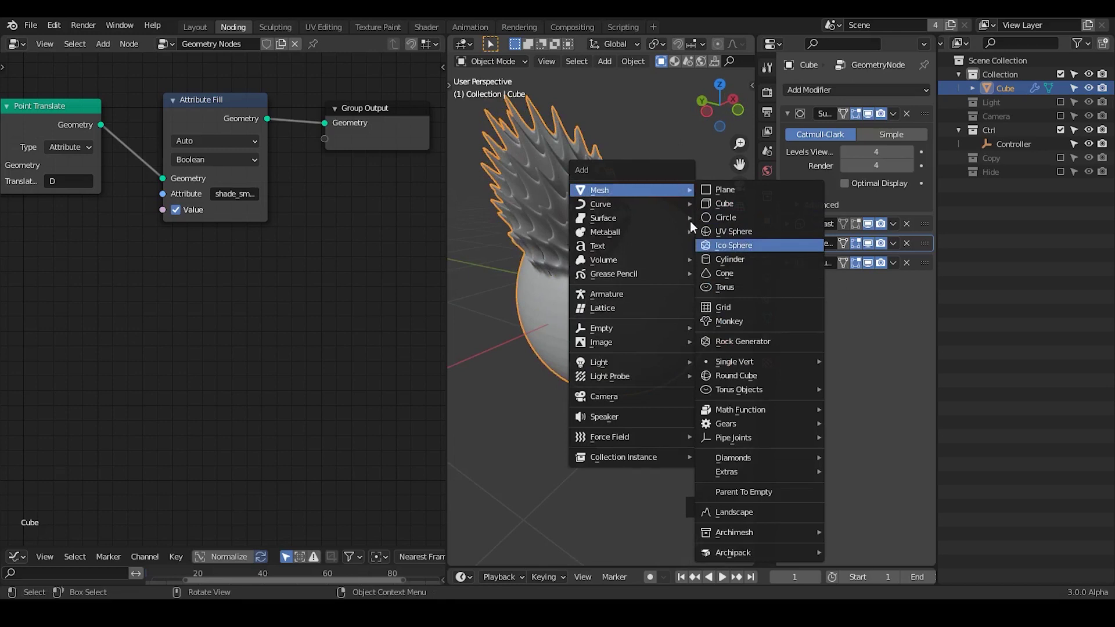
left_click_drag(695, 248, 717, 209)
key("g")
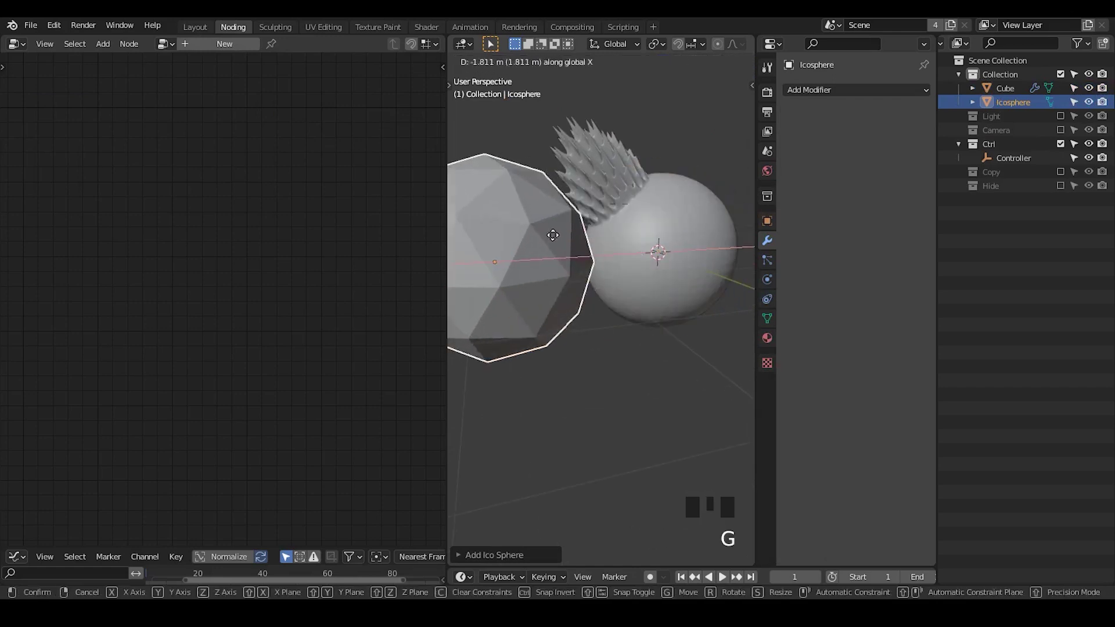